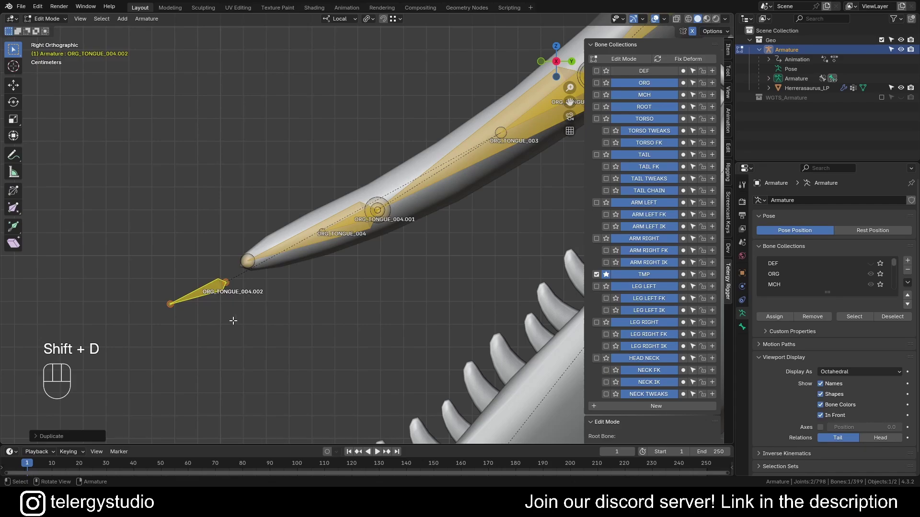
Duplicate the ORG tongue bone chain and batch-rename the copies with an MCH prefix.
key(g)
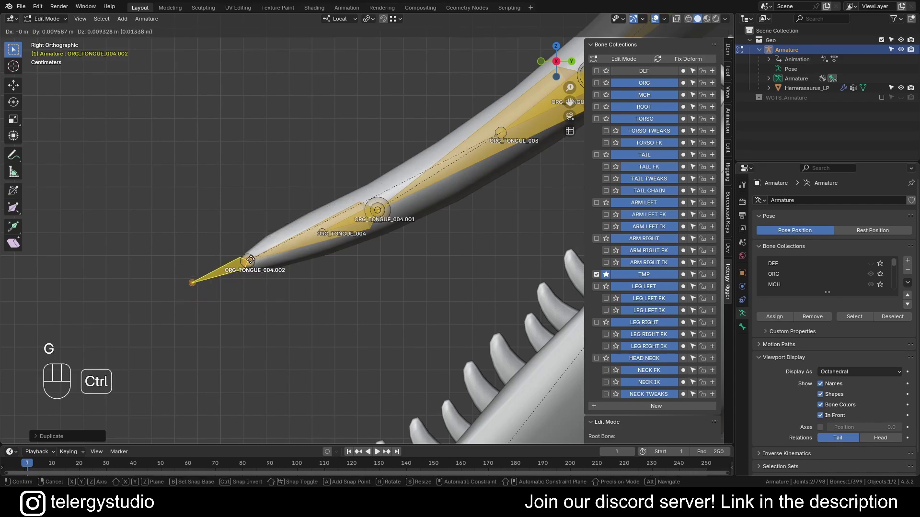
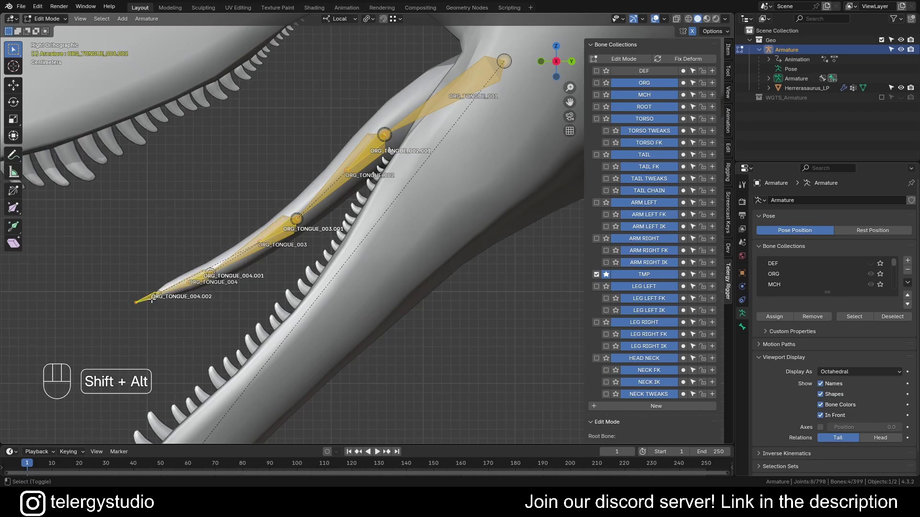
key(ctrl+F2)
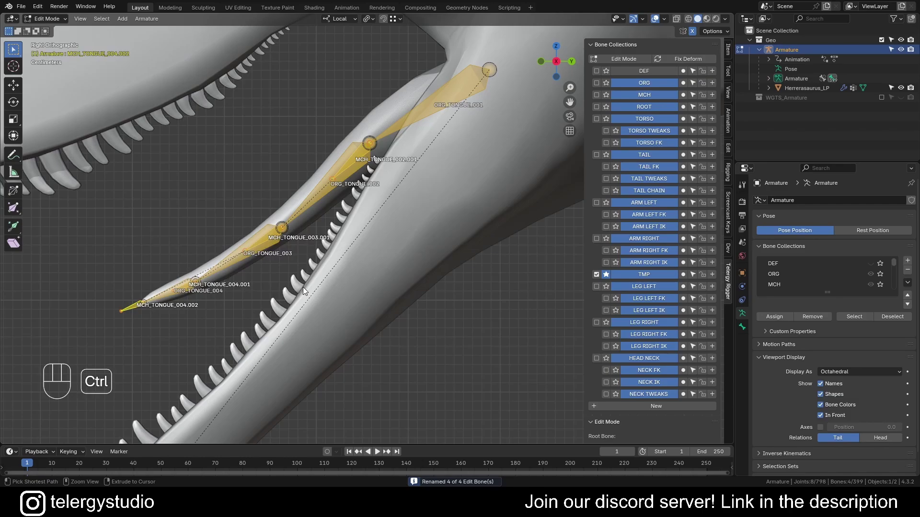
Batch-rename again to strip the .001 suffix, leaving clean names like MCH_TONGUE_002.
key(ctrl+F2)
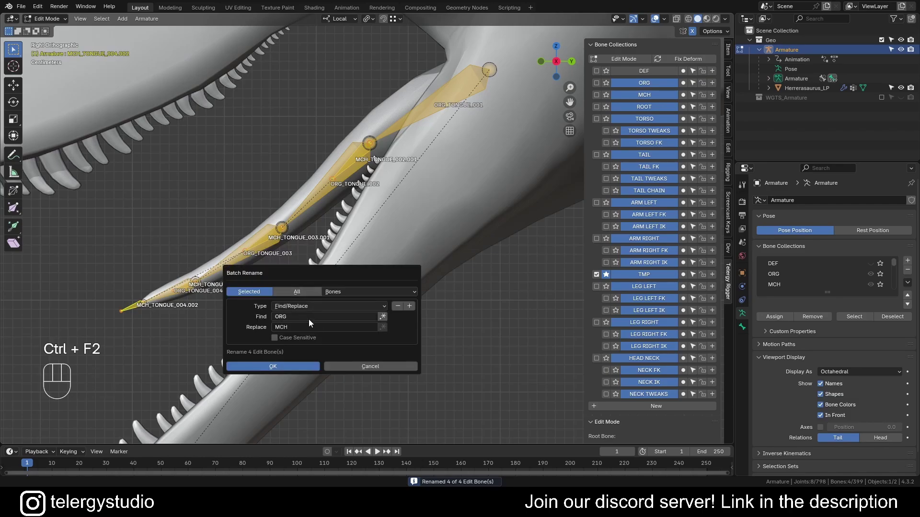
key(0)
key(Return)
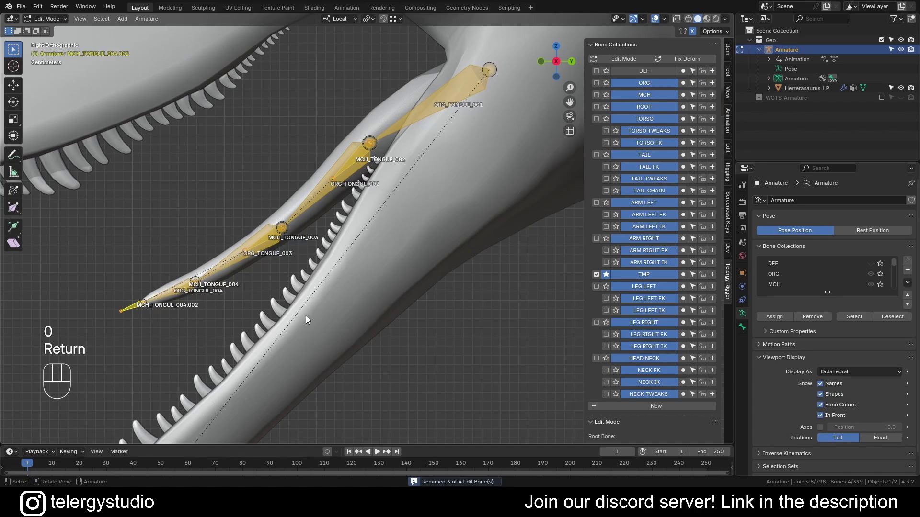
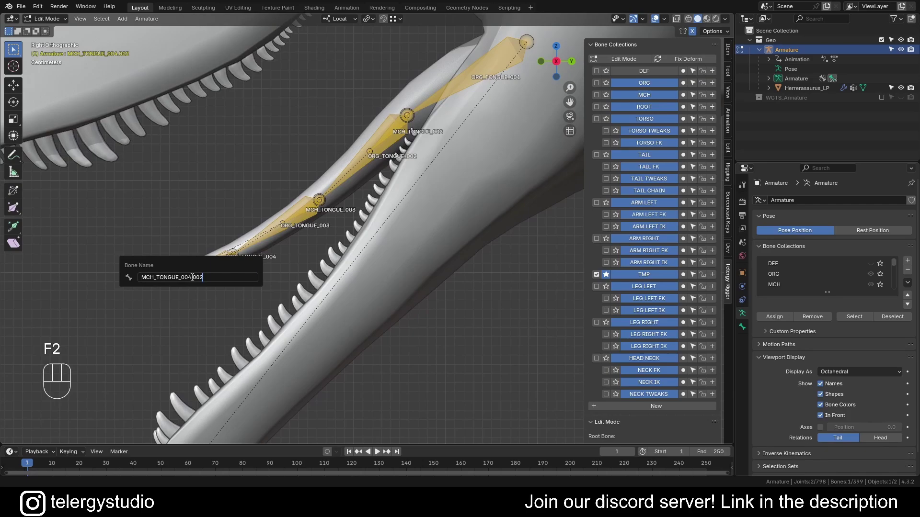
key(BackSpace)
key(BackSpace)
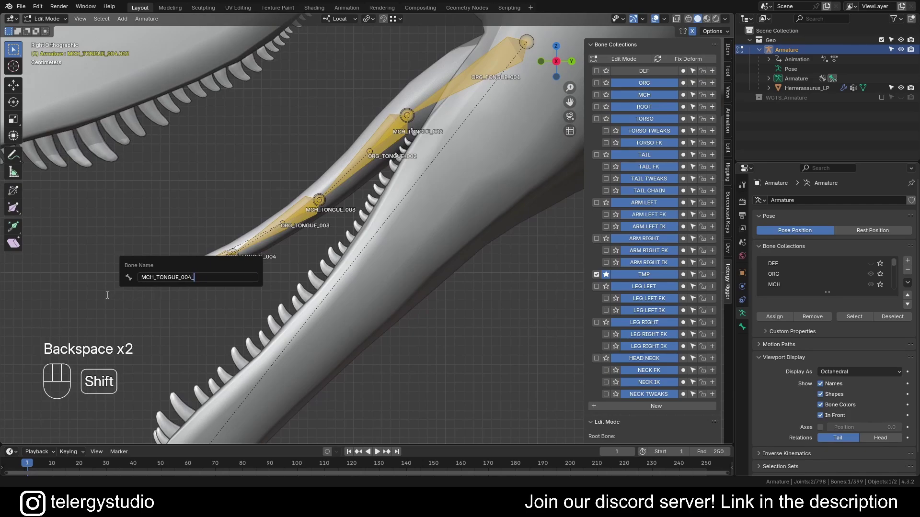
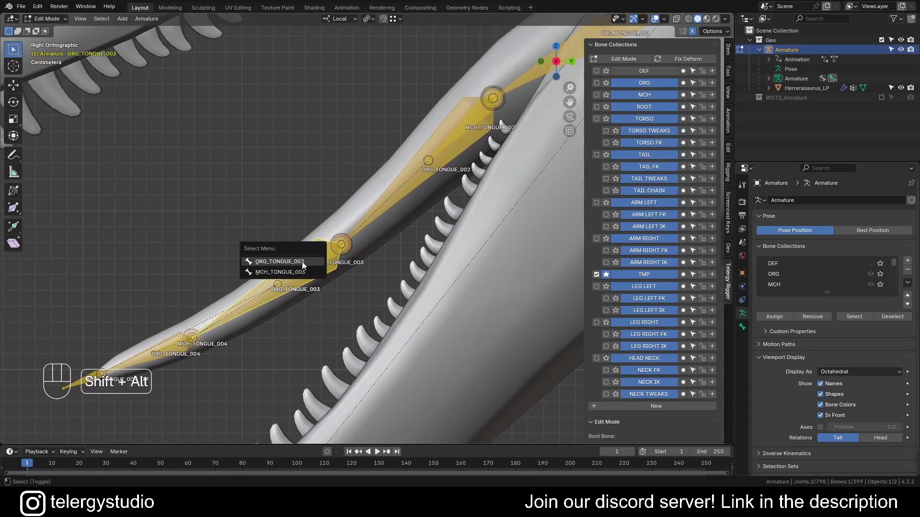
Parent ORG_TONGUE_002 under MCH_TONGUE_002 with Keep Offset and switch to Pose Mode.
key(d)
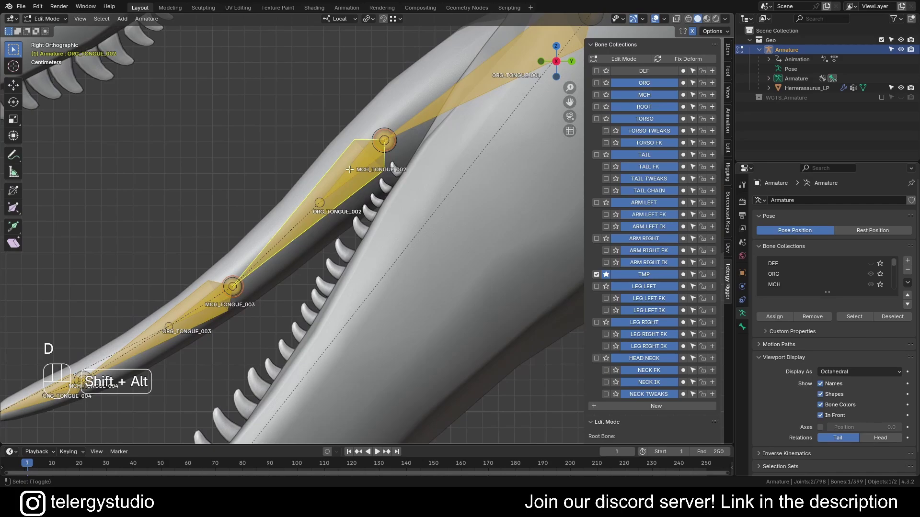
key(d)
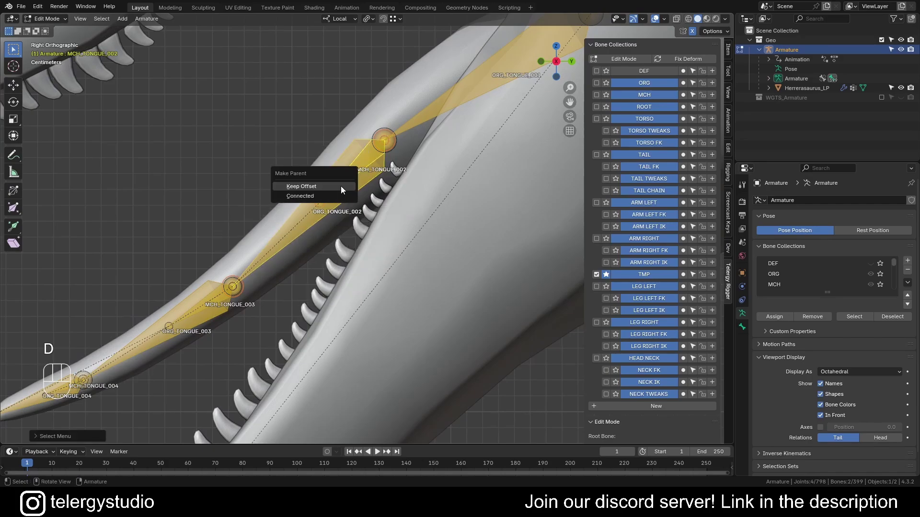
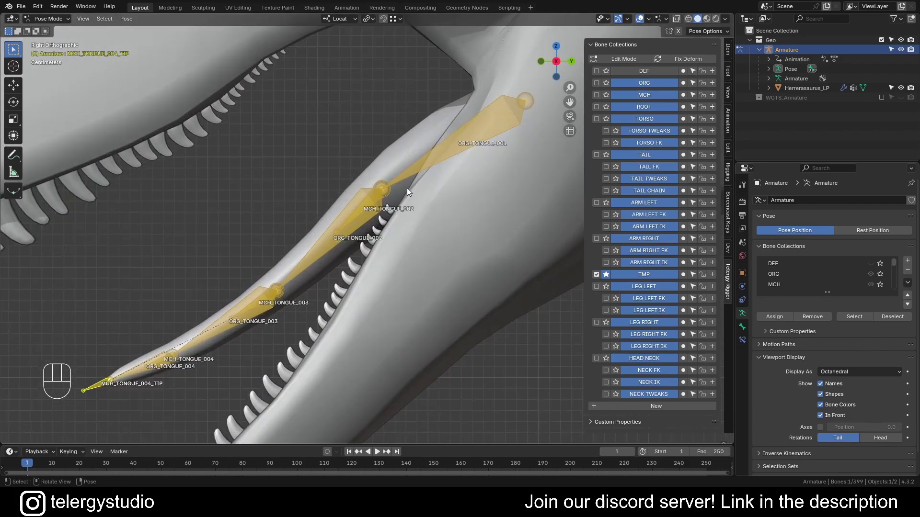
click(362, 210)
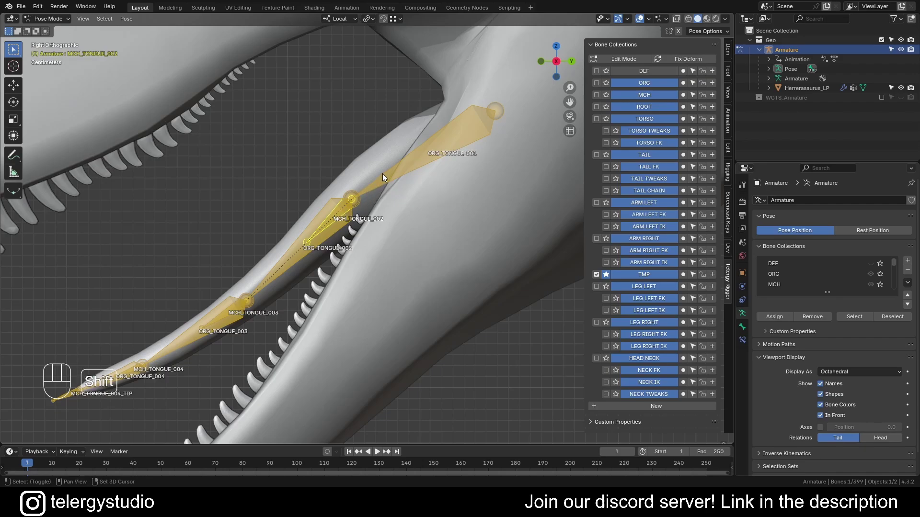
key(d)
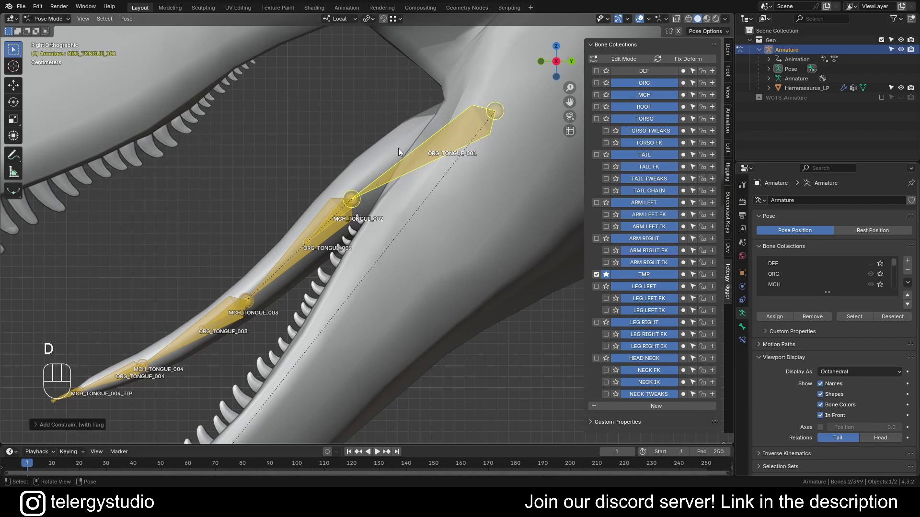
click(337, 224)
key(g)
drag(353, 230, 398, 125)
key(ctrl+z)
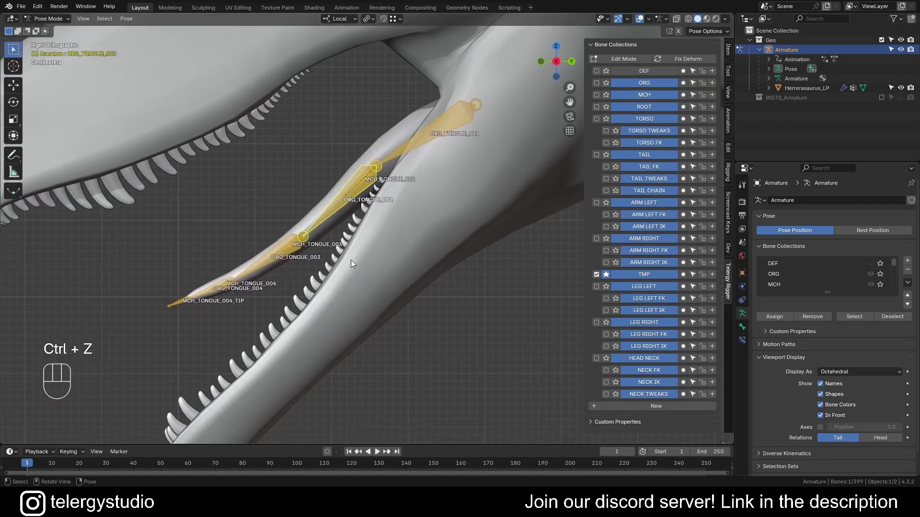
key(Tab)
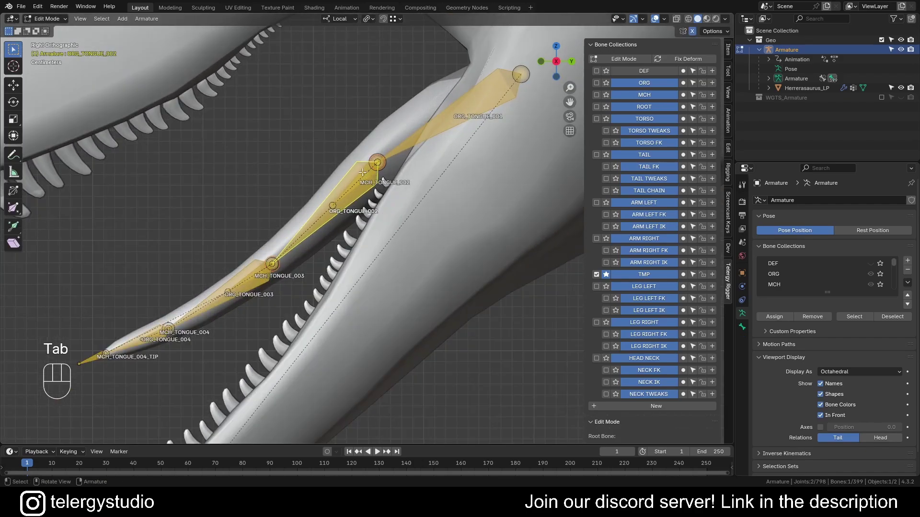
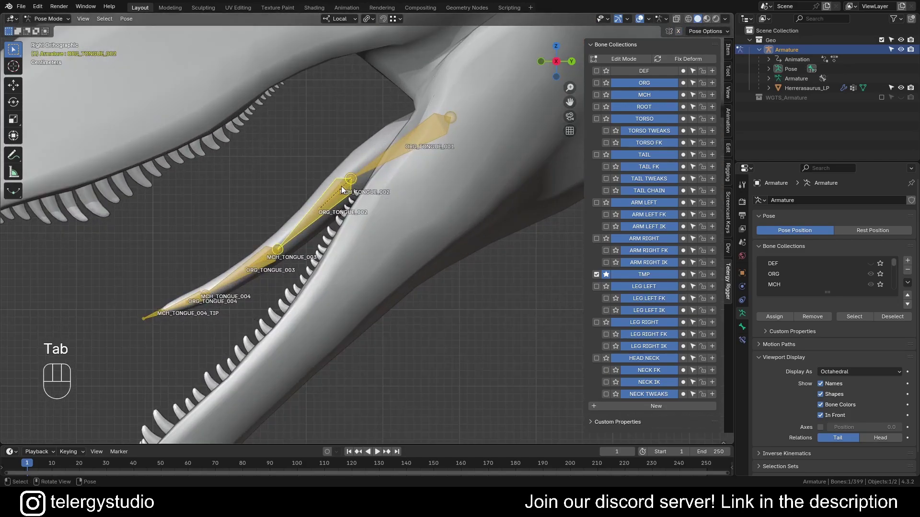
key(g)
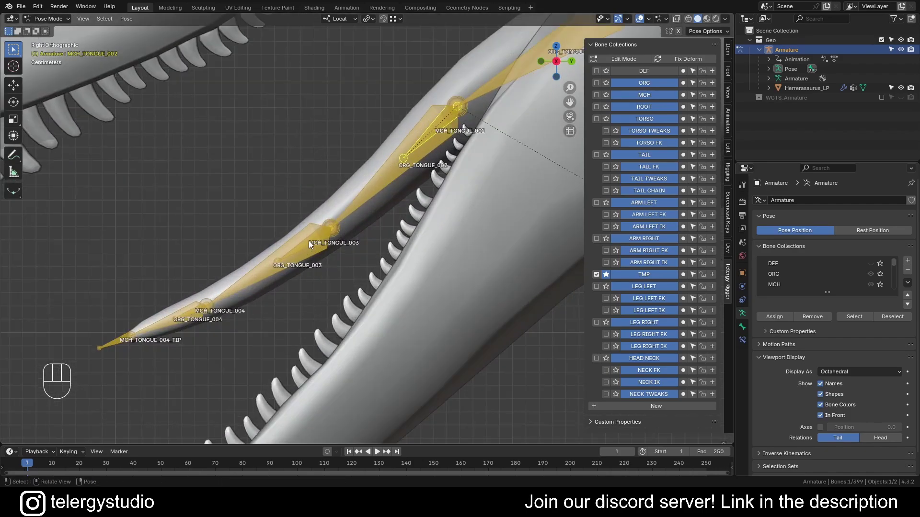
click(316, 247)
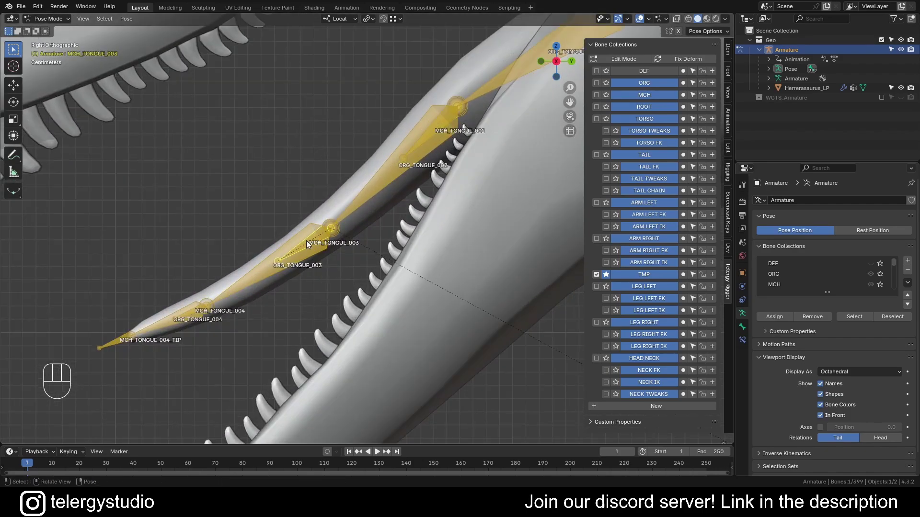
click(372, 198)
key(d)
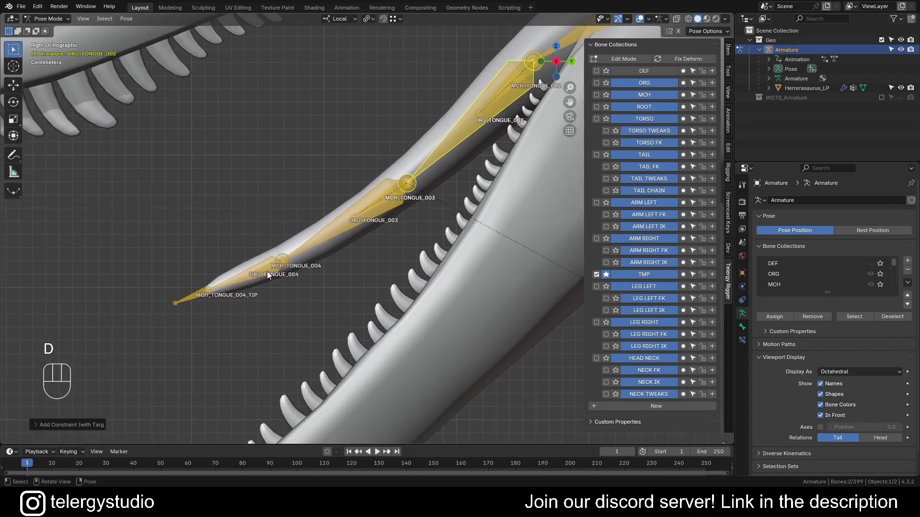
double_click(269, 277)
click(328, 240)
key(d)
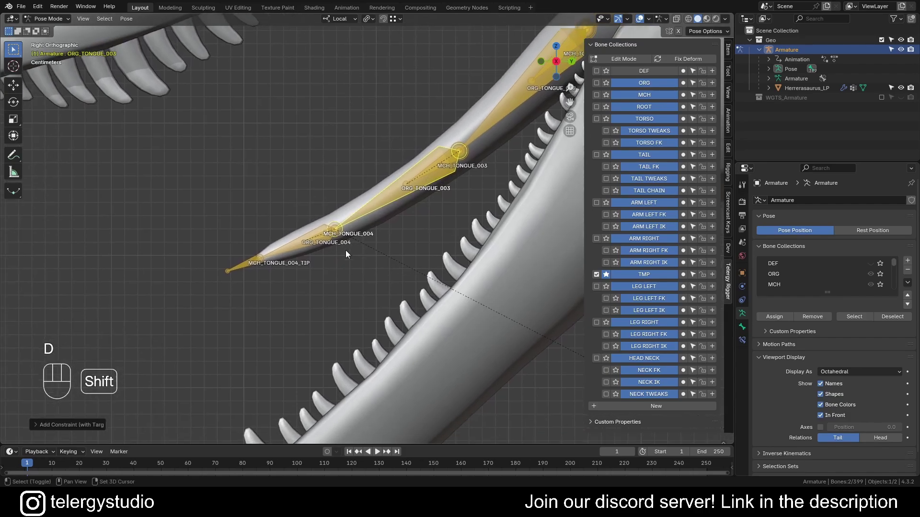
click(243, 273)
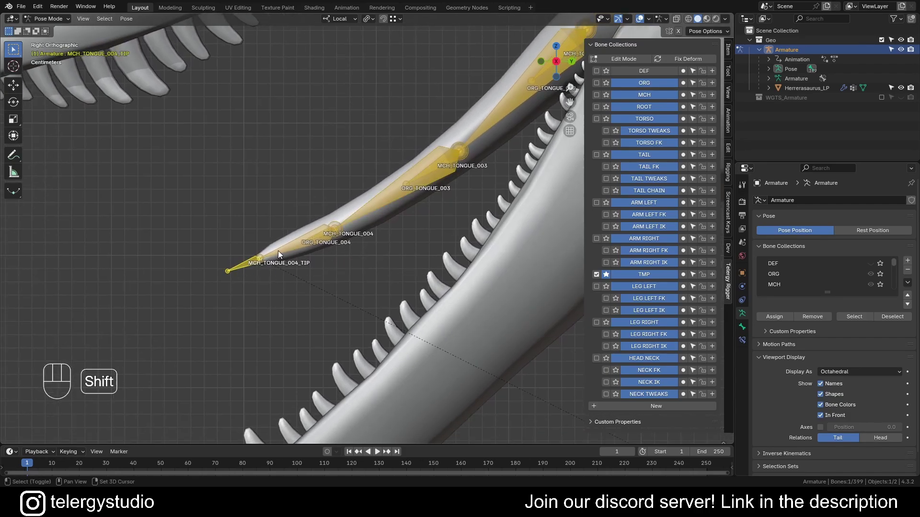
key(d)
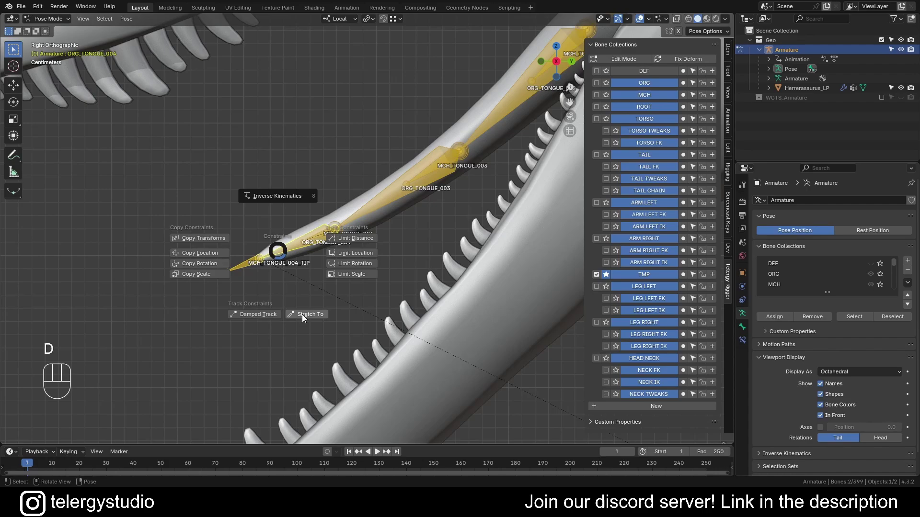
click(254, 282)
key(g)
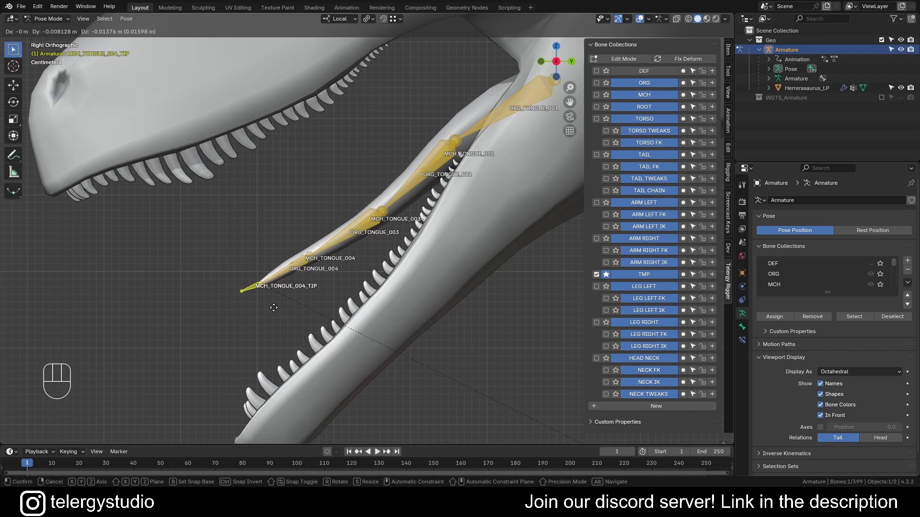
key(g)
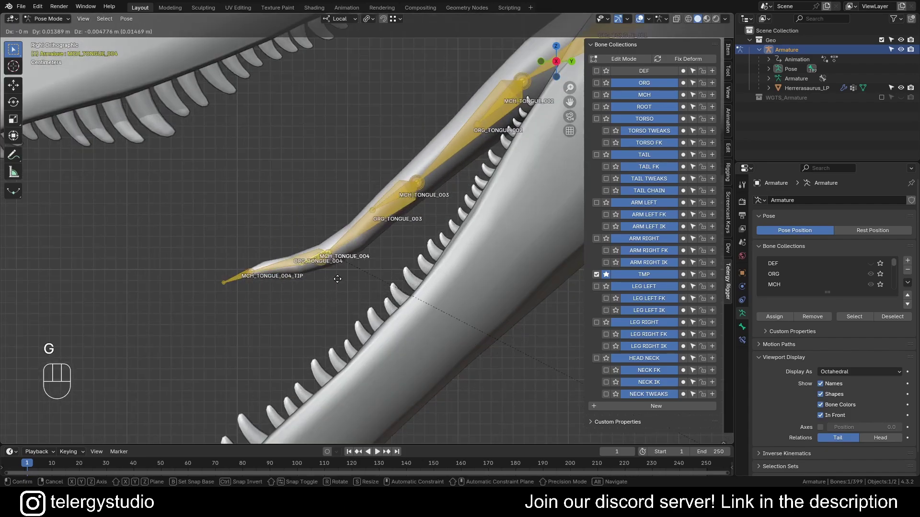
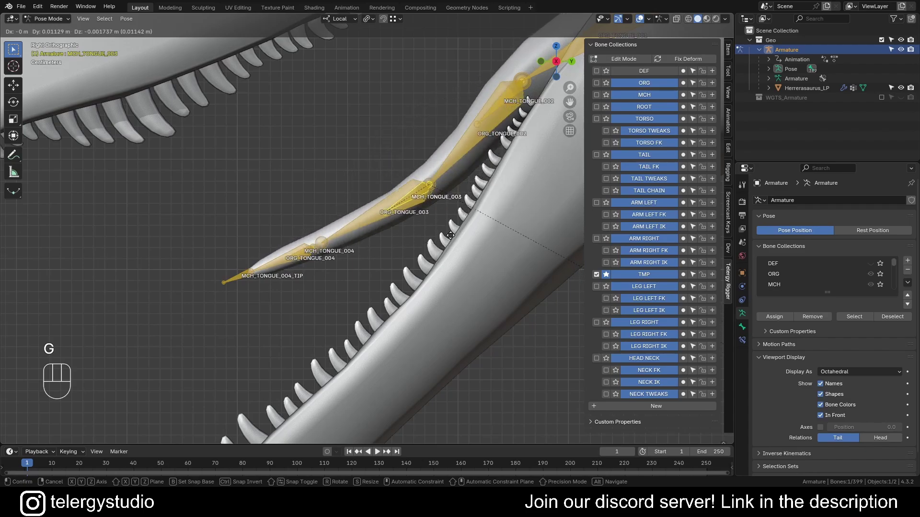
click(412, 195)
drag(450, 176, 381, 222)
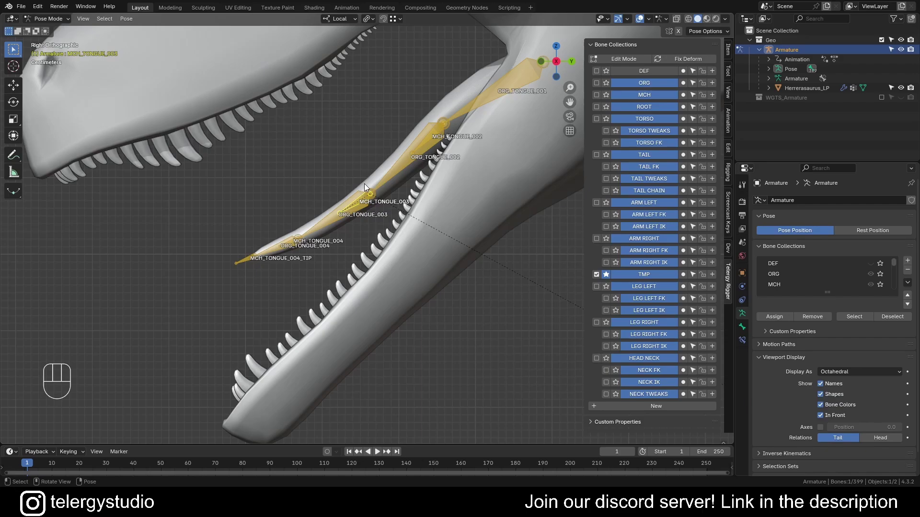
drag(313, 208, 287, 214)
Add a scaled-down control bone under the tongue and subdivide it into three segments.
key(Tab)
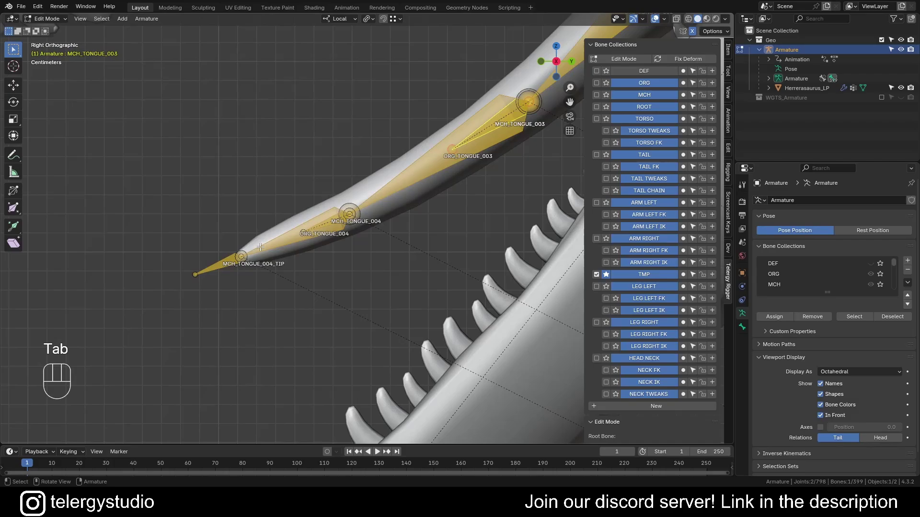
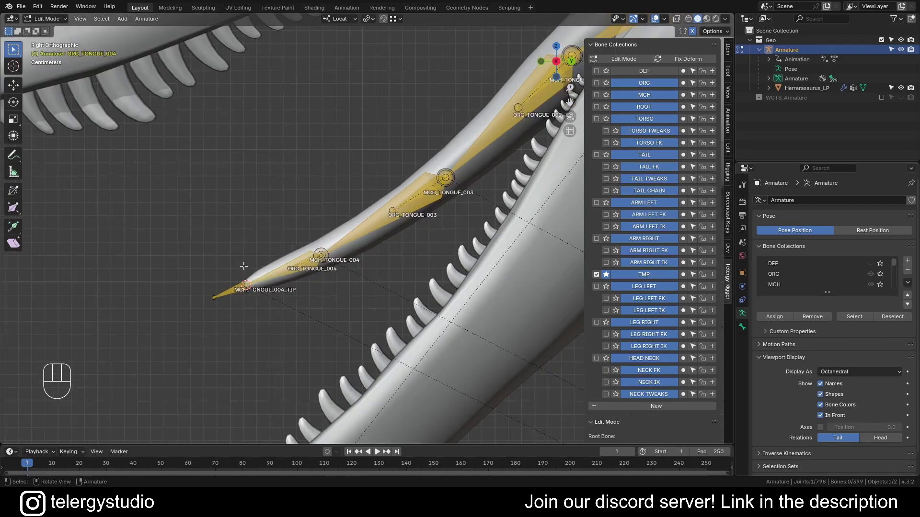
key(shift+a)
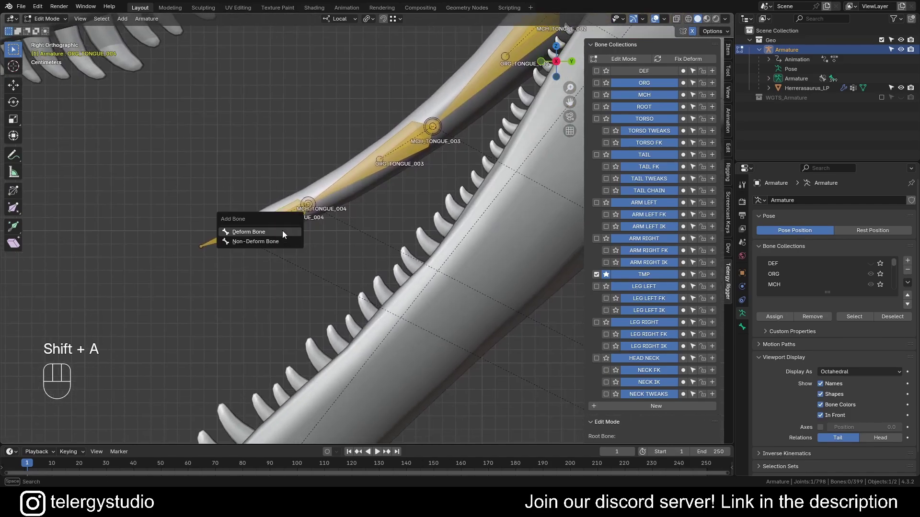
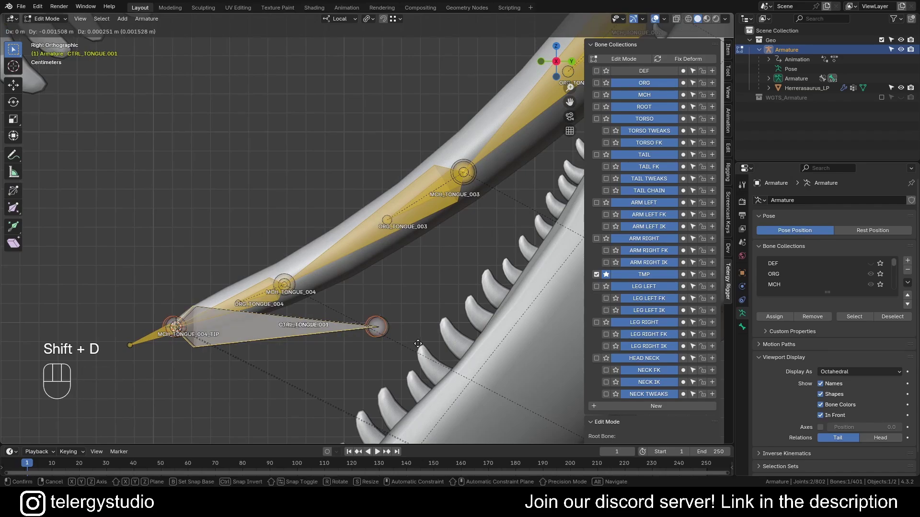
key(s)
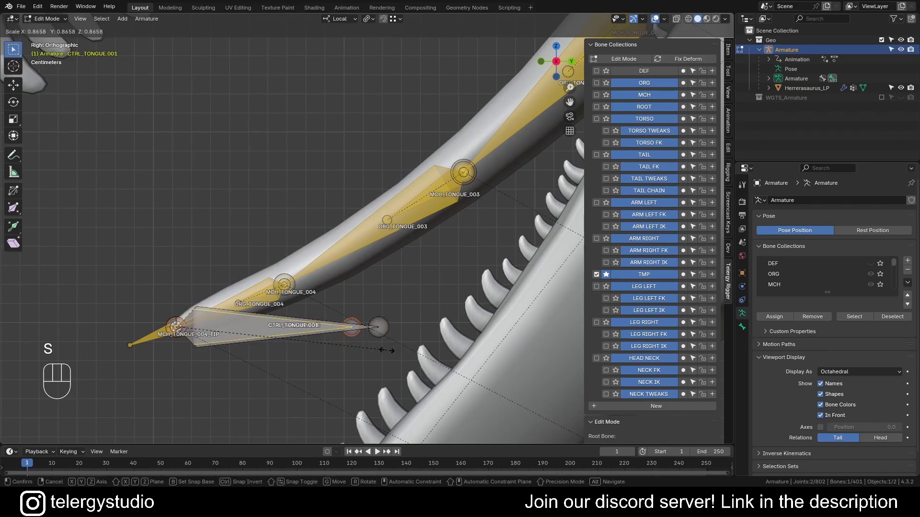
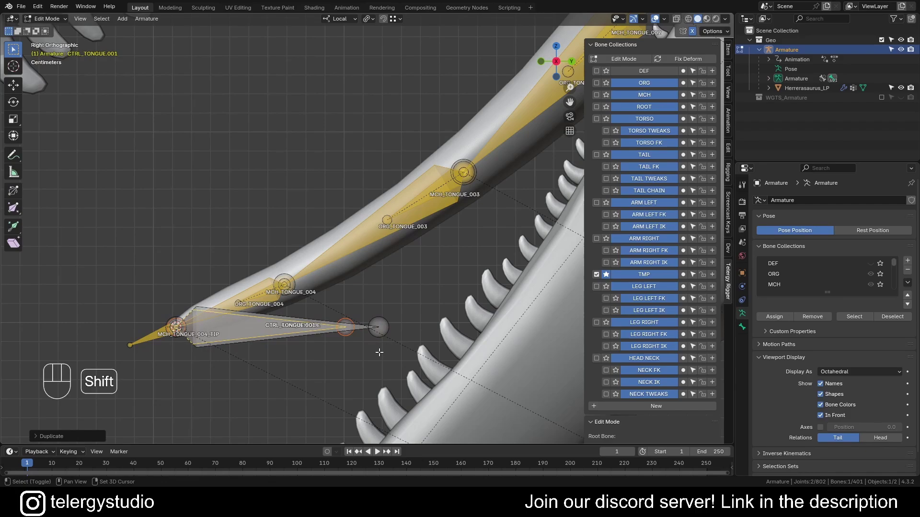
key(shift+r)
Rename the first control segment to MCH_CTRL_TONGUE_001 and copy the name.
key(shift+r)
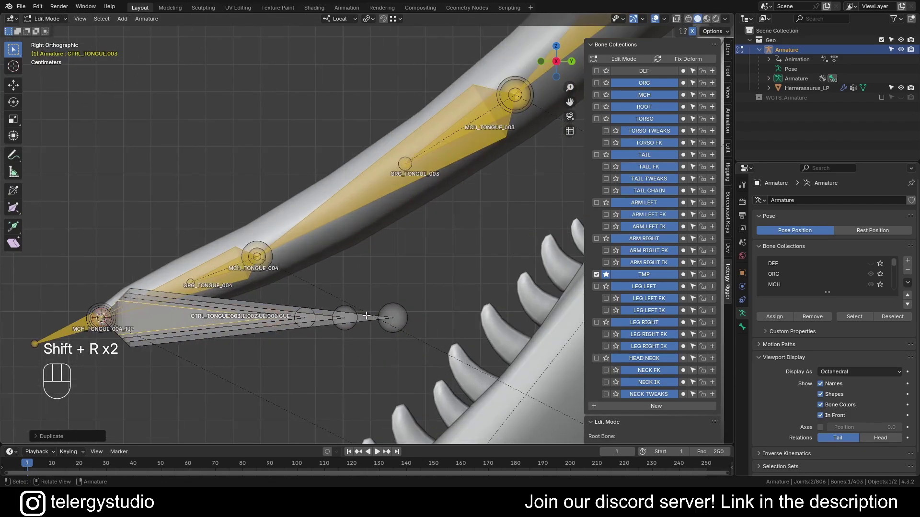
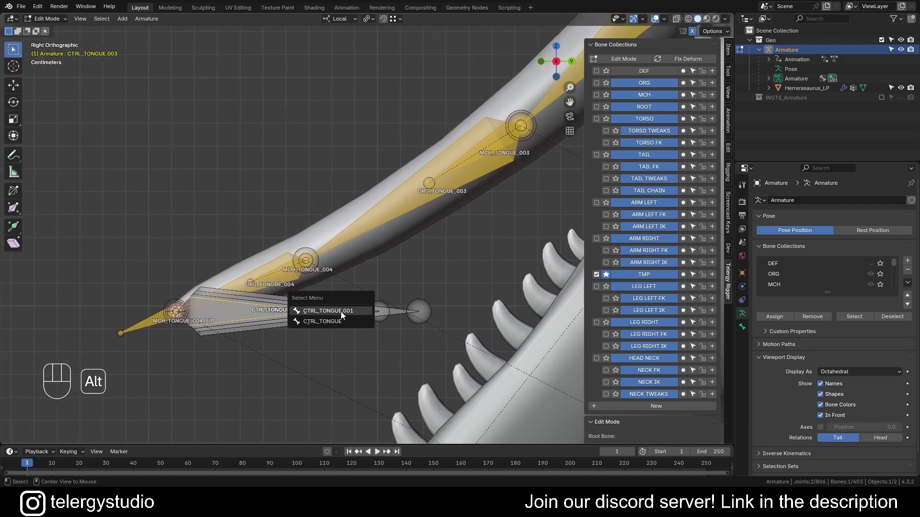
key(F2)
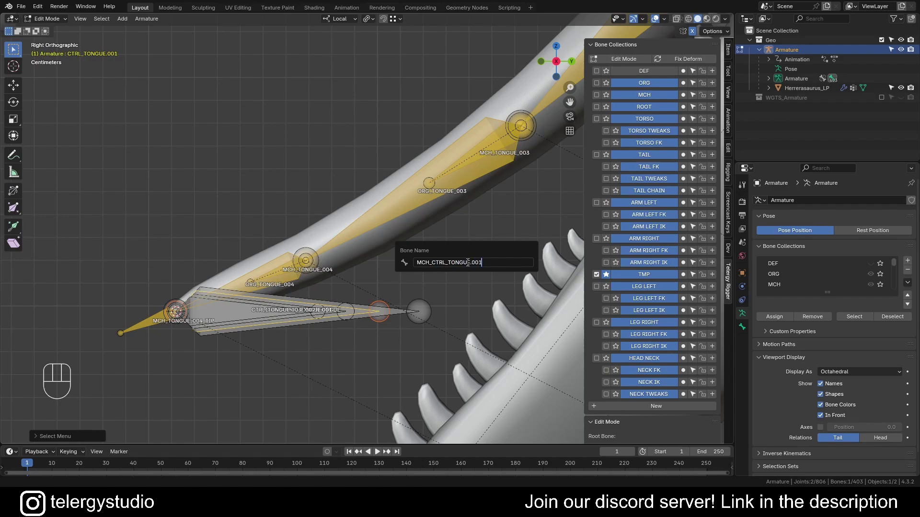
key(BackSpace)
key(BackSpace)
key(0)
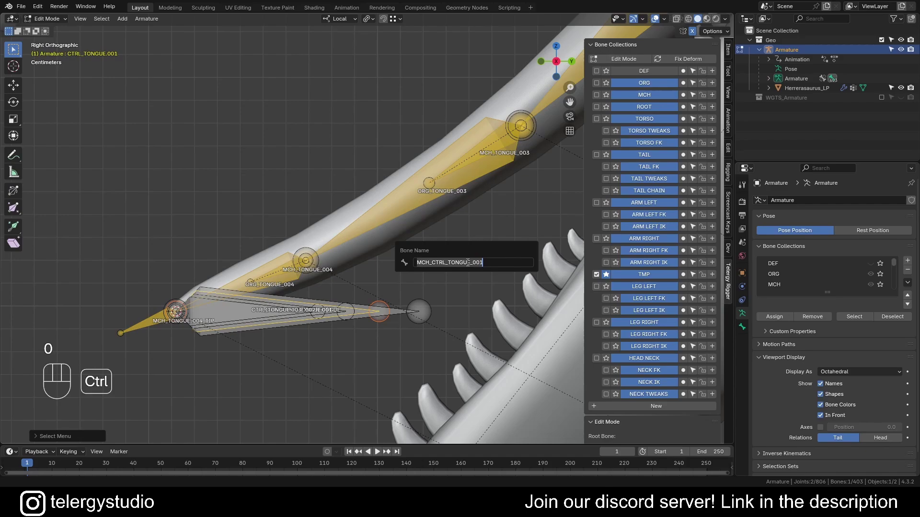
key(ctrl+c)
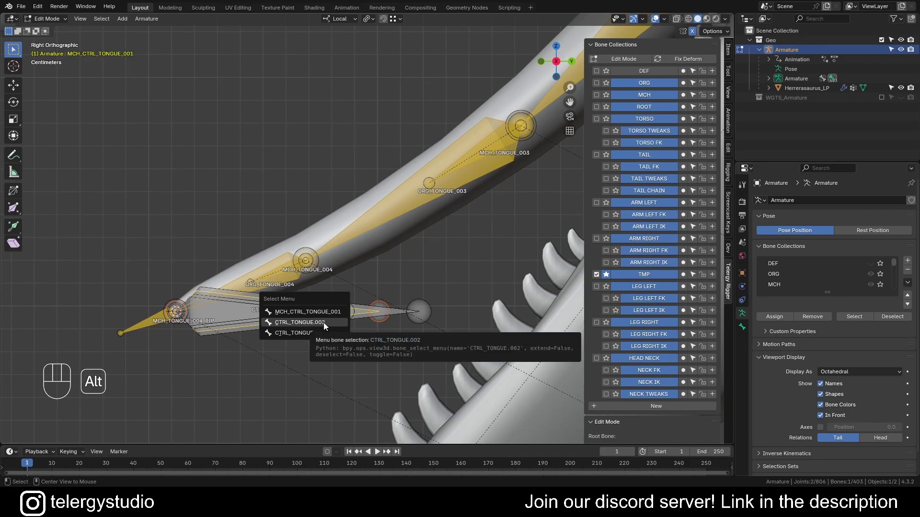
Paste the name onto the next segment as MCH_CTRL_TONGUE_002 and start on the last one.
key(F2)
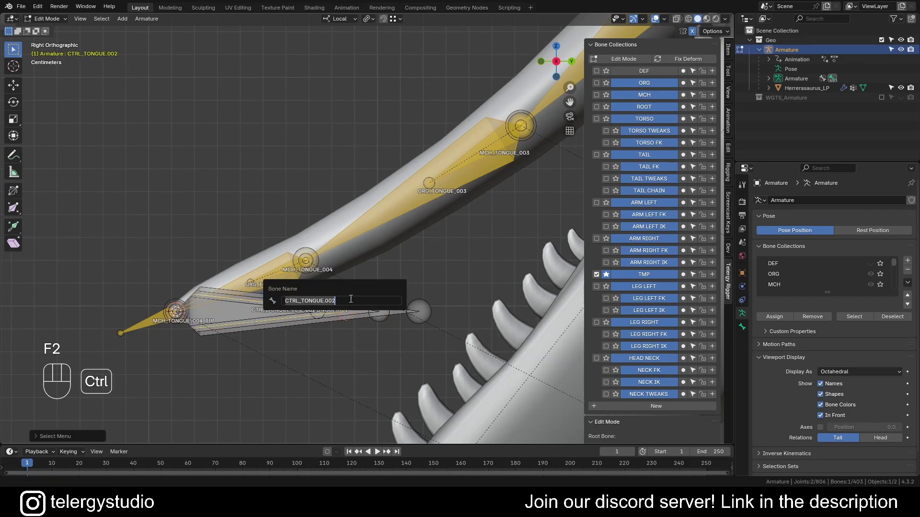
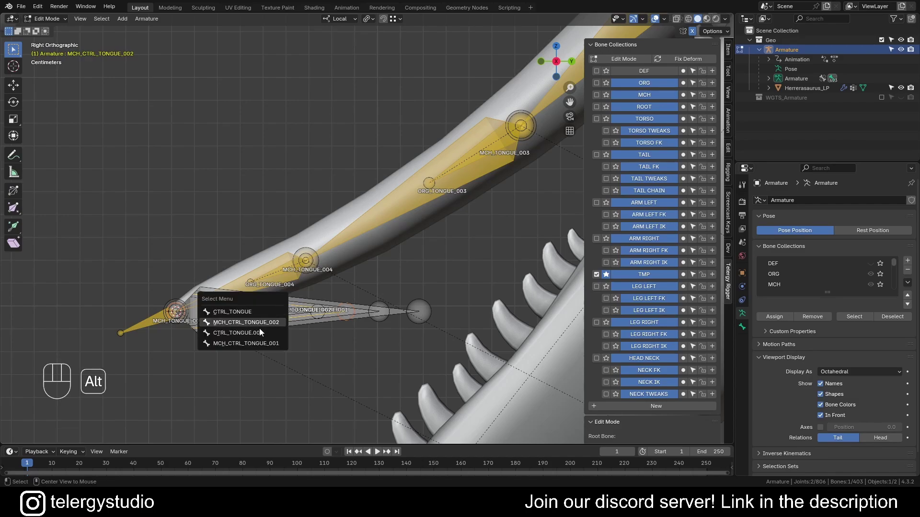
key(ctrl+v)
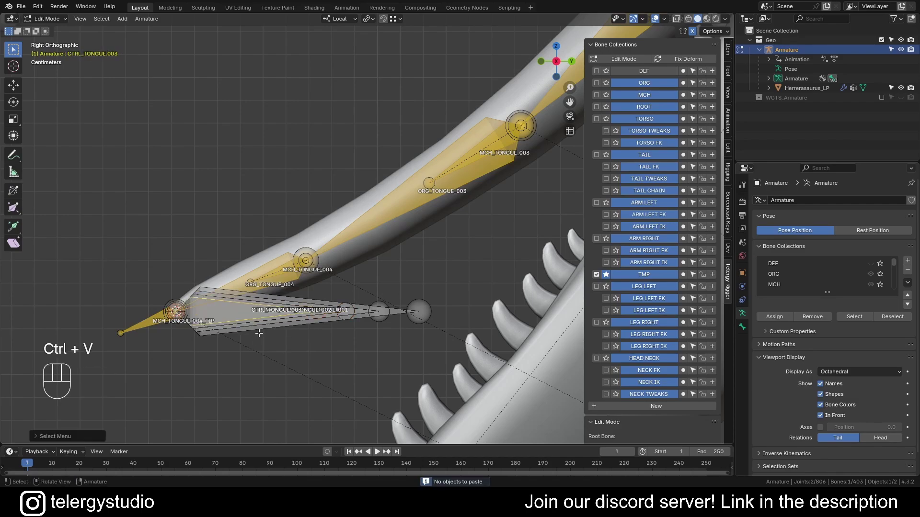
key(F2)
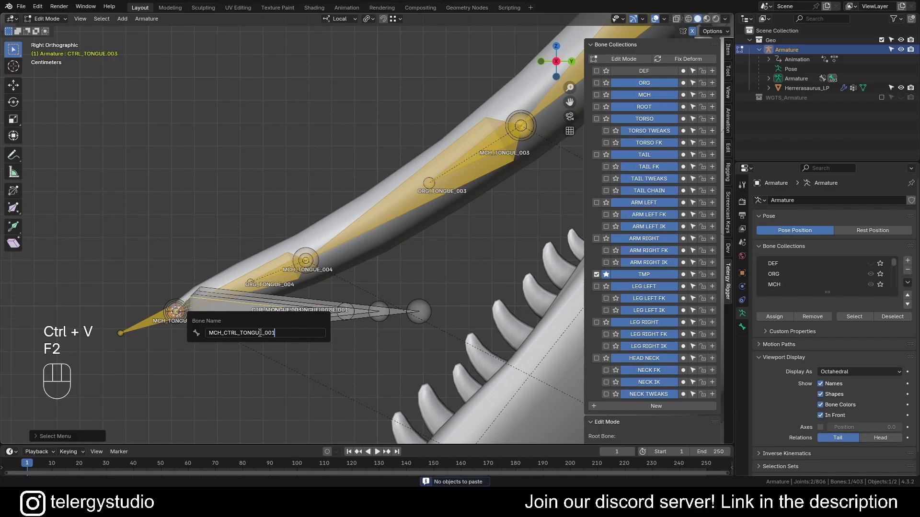
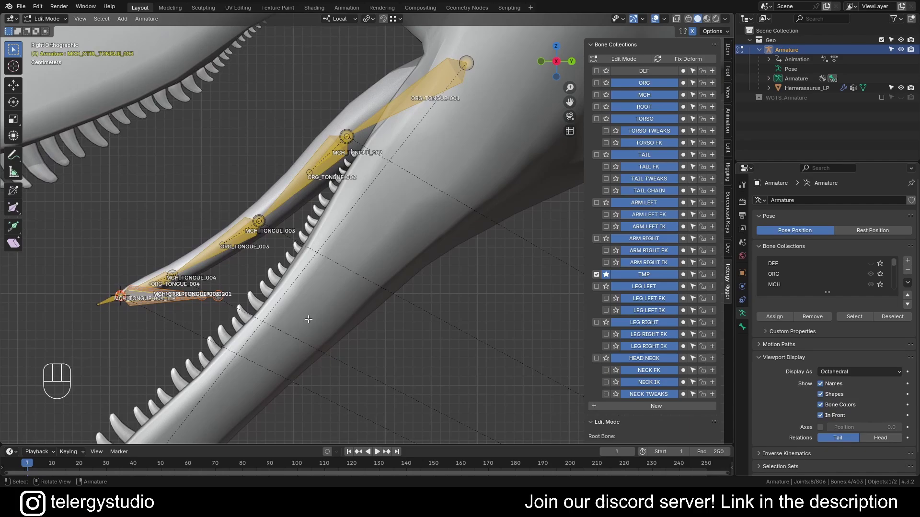
Name the third segment MCH_CTRL_TONGUE_003 and parent CTRL_TONGUE to ORG_JAW in Bone Properties.
click(749, 329)
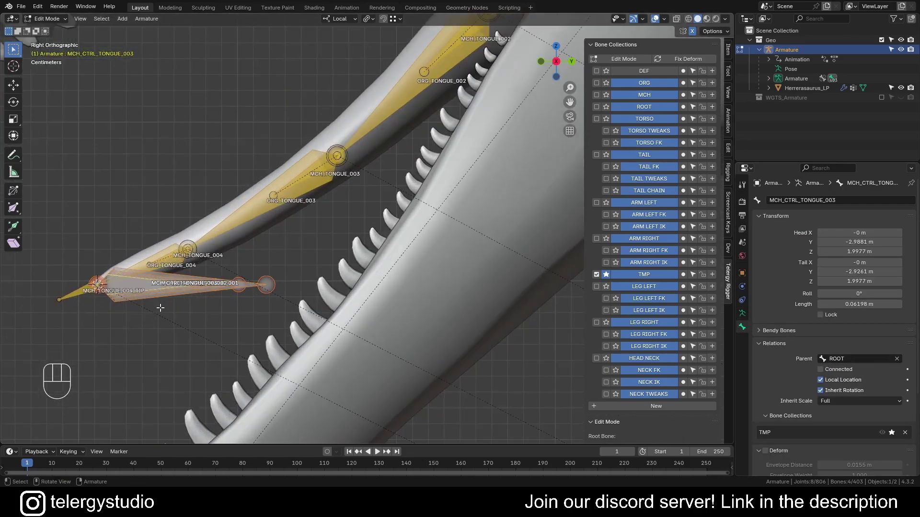
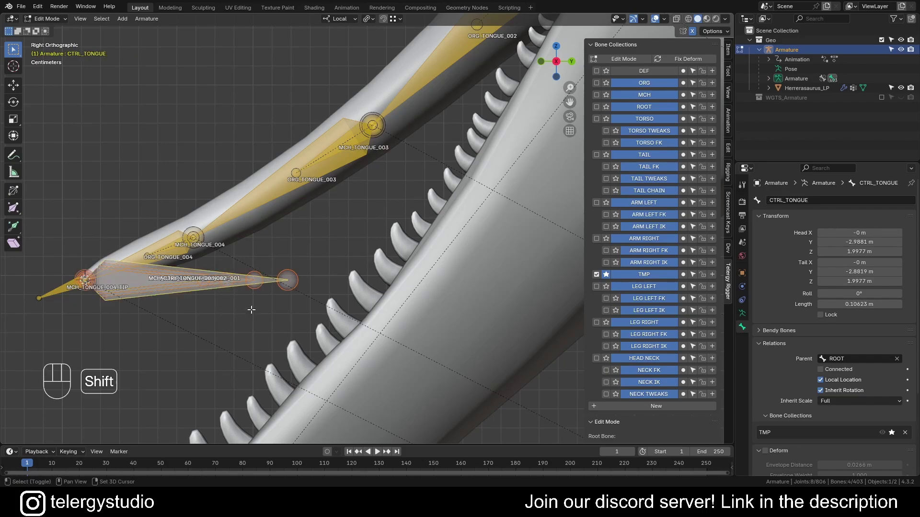
drag(856, 361, 856, 360)
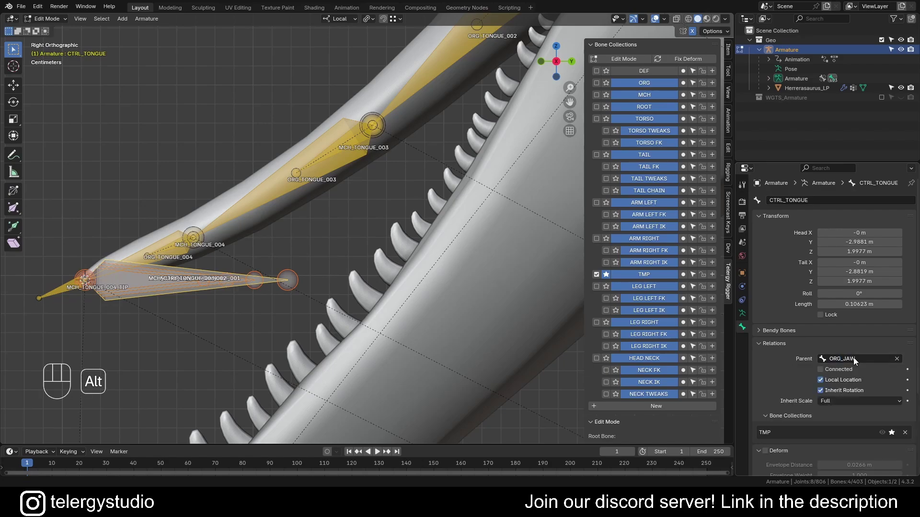
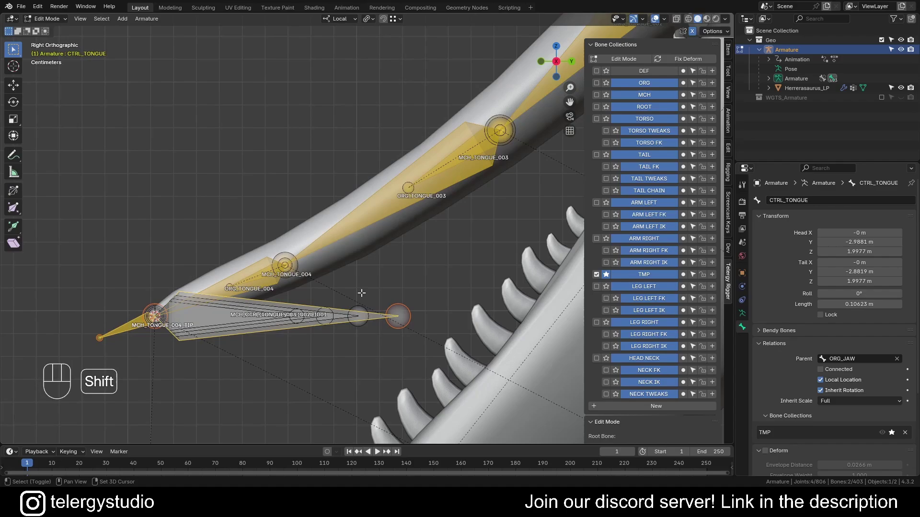
Parent MCH_CTRL_TONGUE_003 to ORG_JAW as well and return the armature to Pose Mode.
key(d)
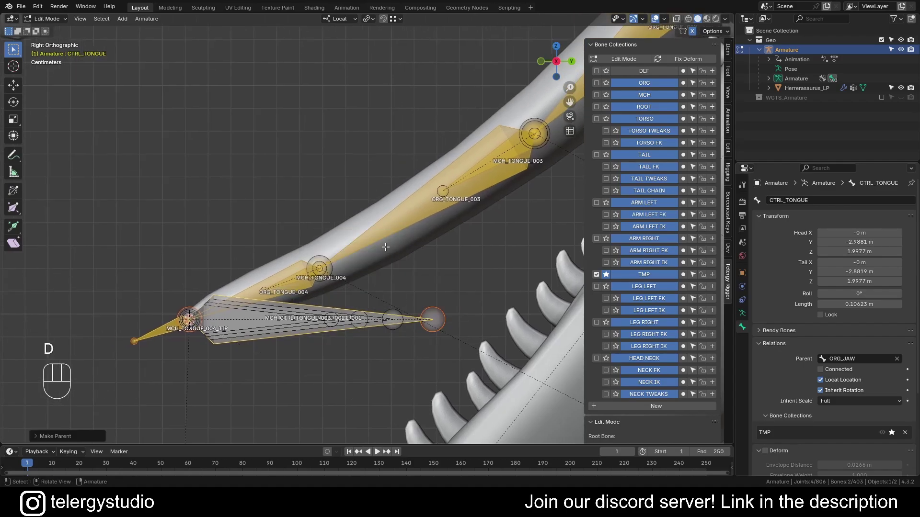
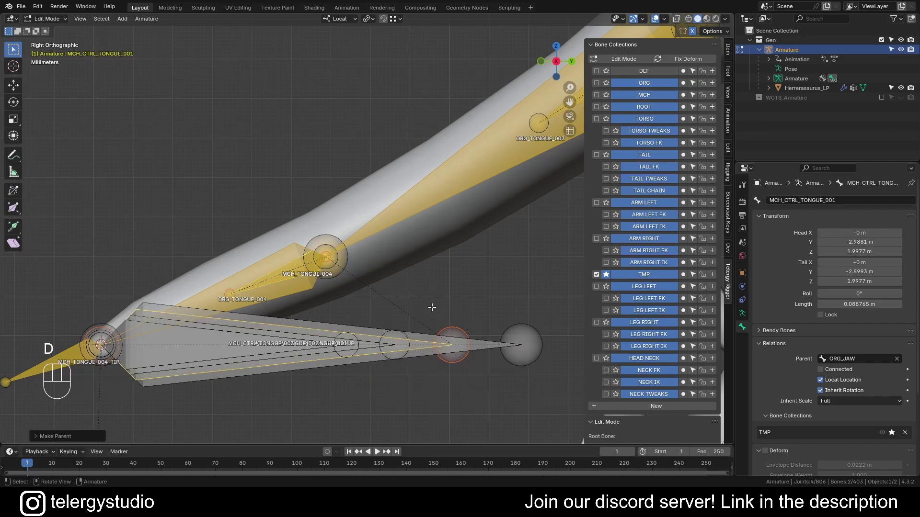
click(470, 131)
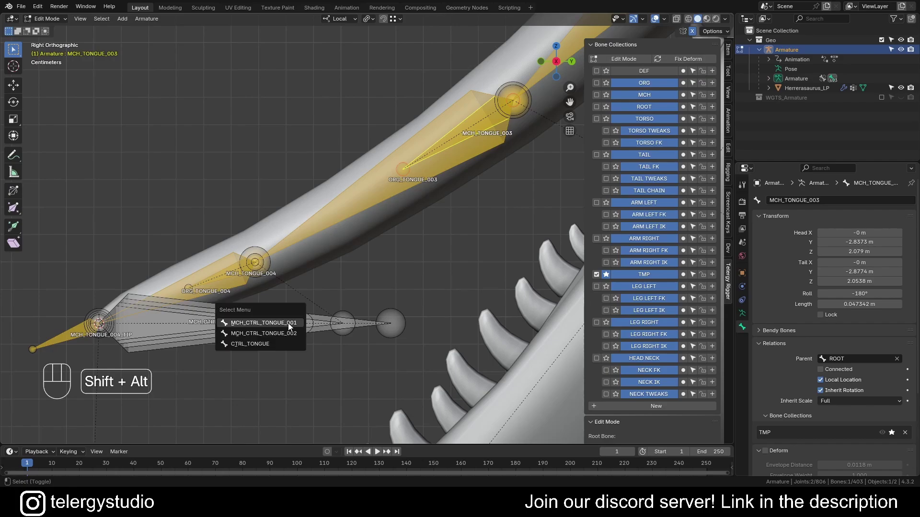
key(d)
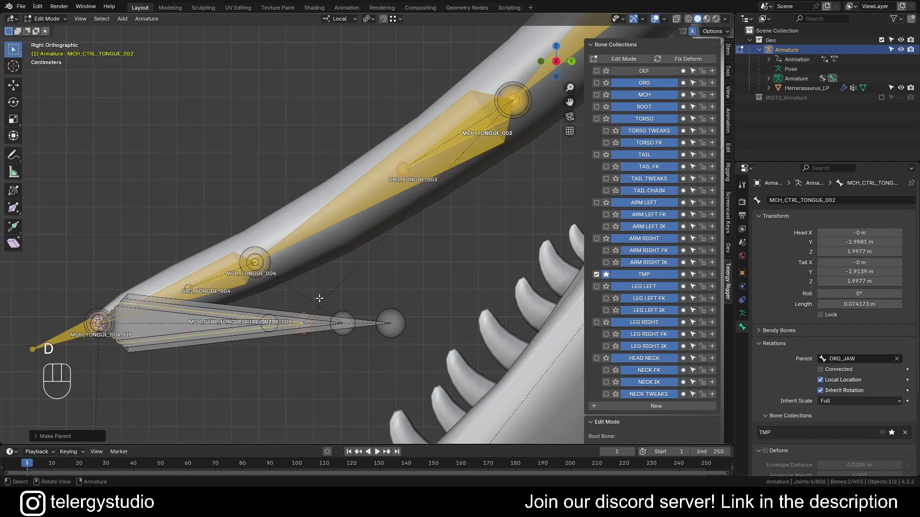
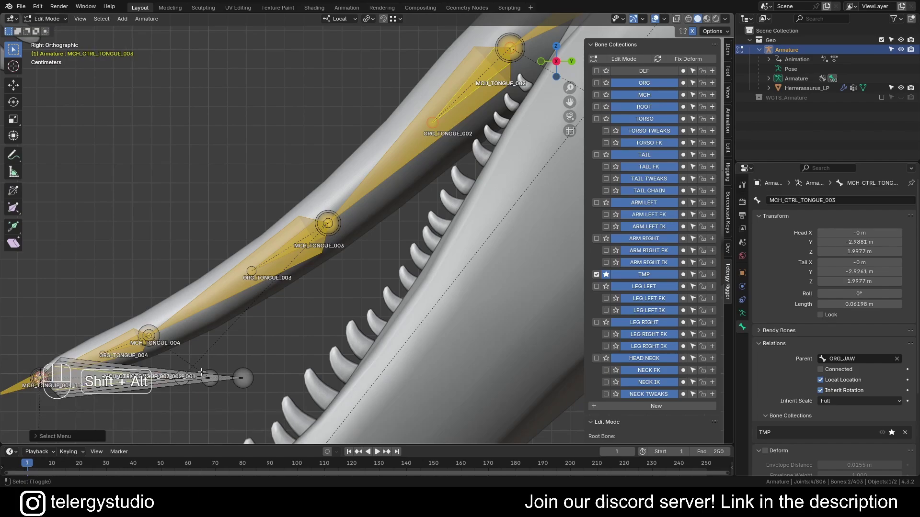
key(d)
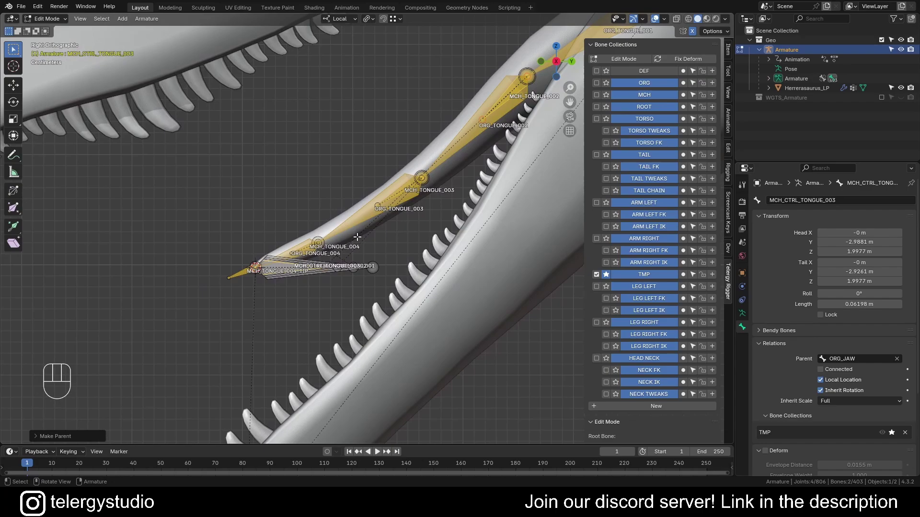
key(Tab)
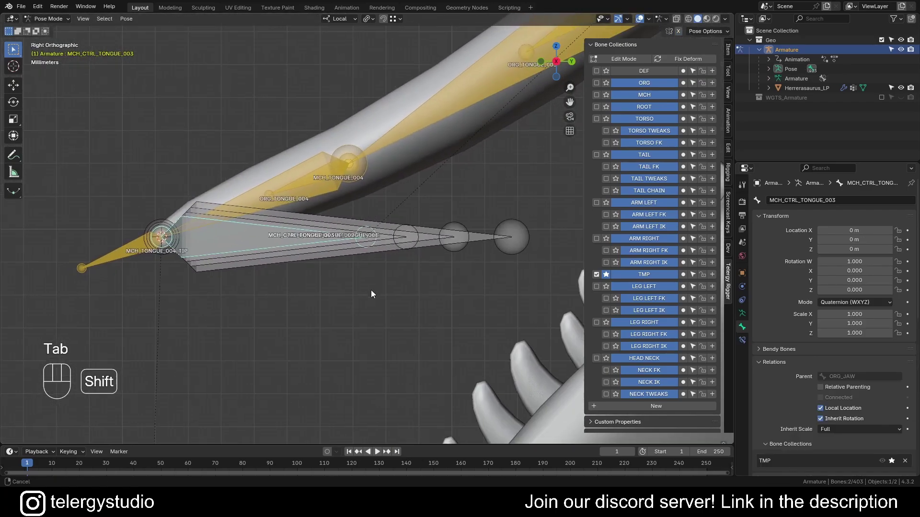
click(443, 284)
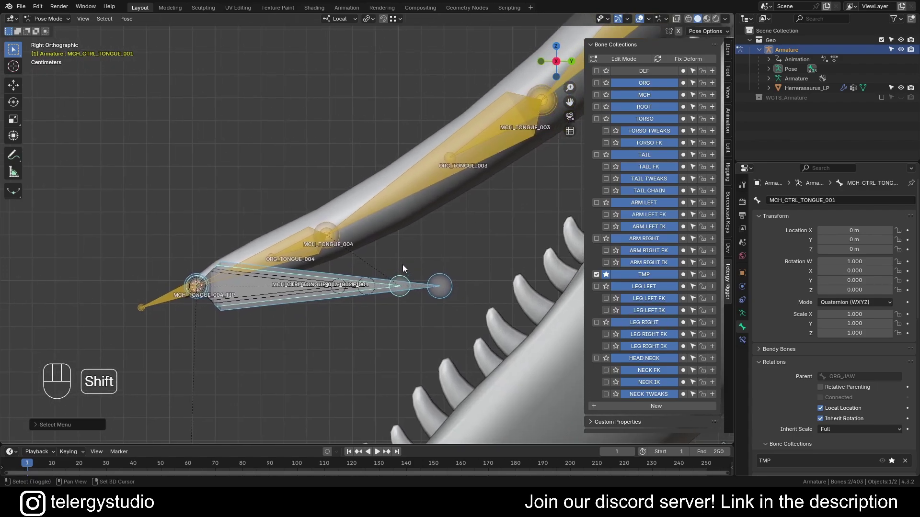
key(d)
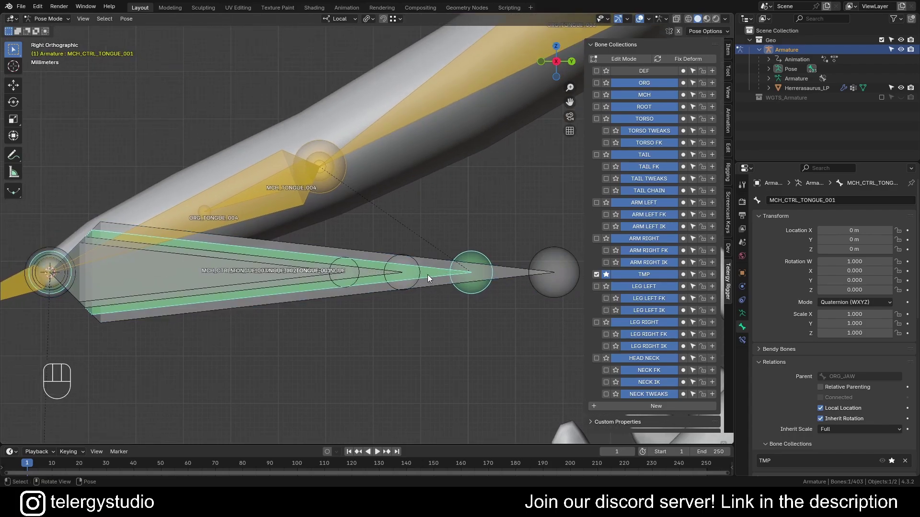
click(371, 277)
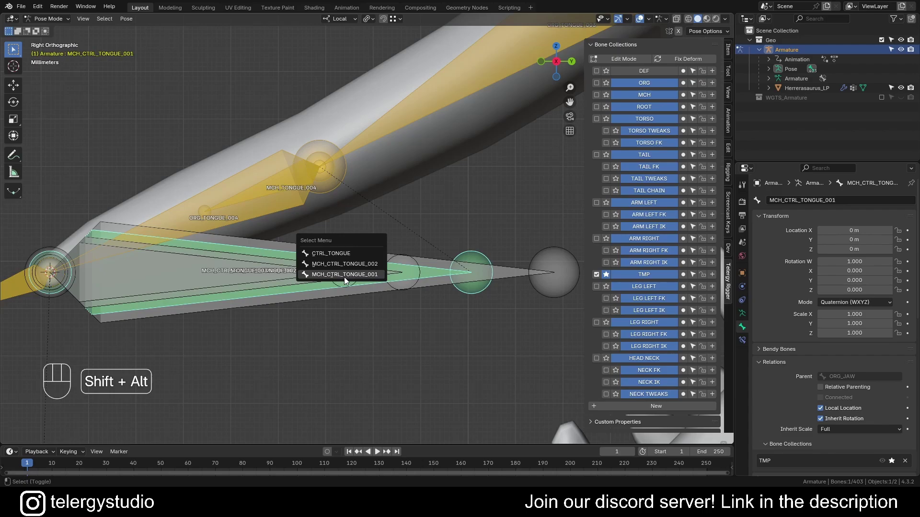
key(d)
click(426, 270)
click(426, 272)
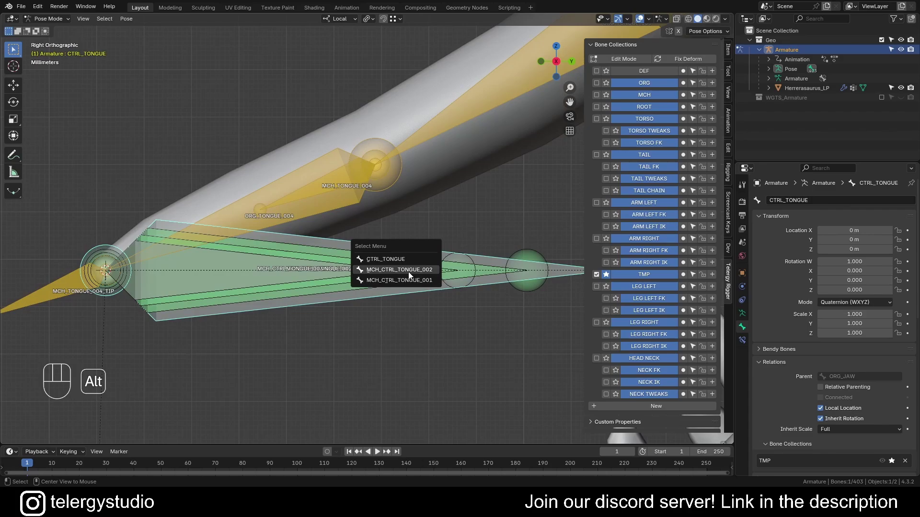
click(297, 273)
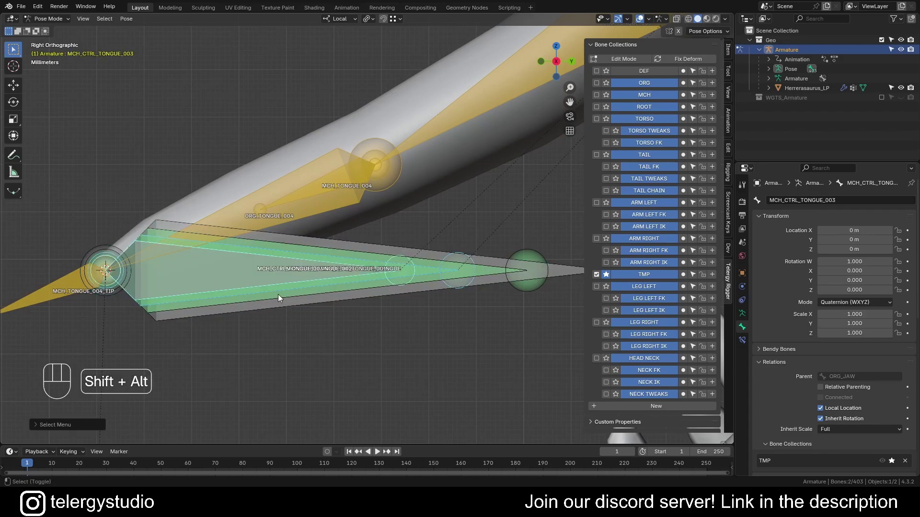
key(d)
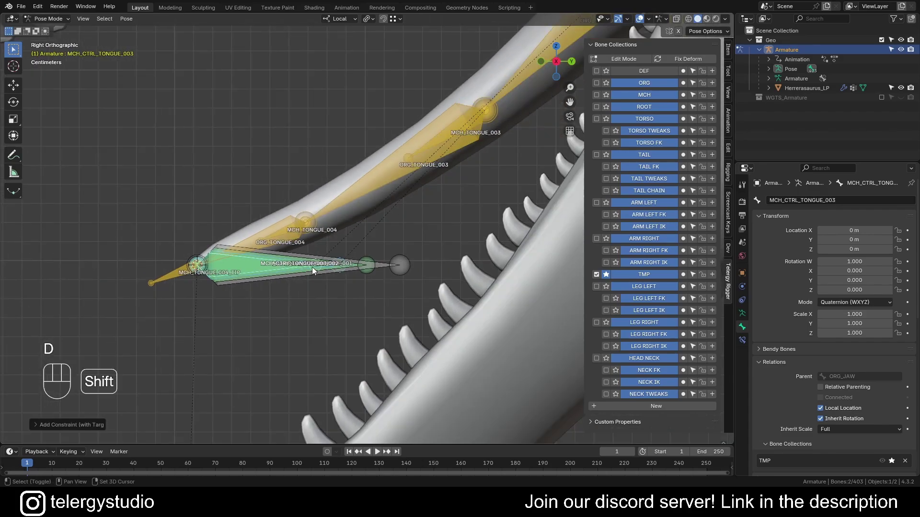
click(365, 262)
middle_click(355, 277)
key(r)
key(g)
key(r)
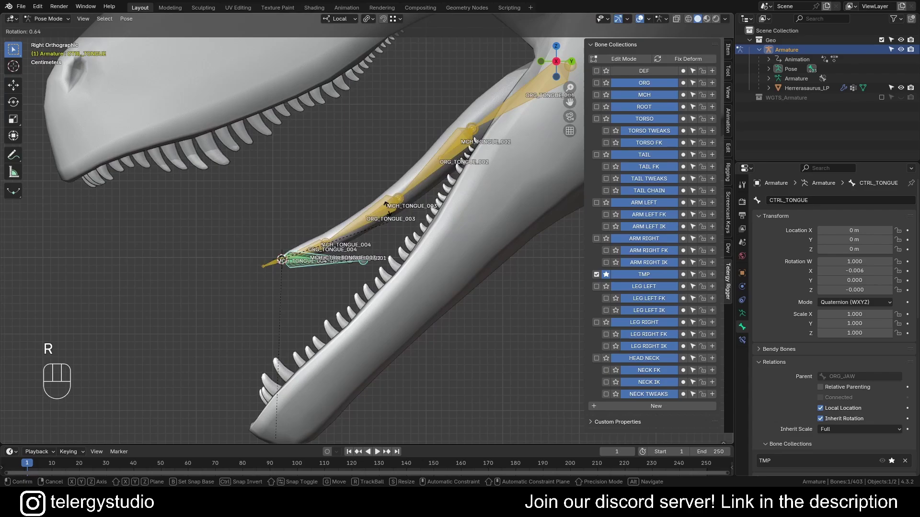
middle_click(404, 219)
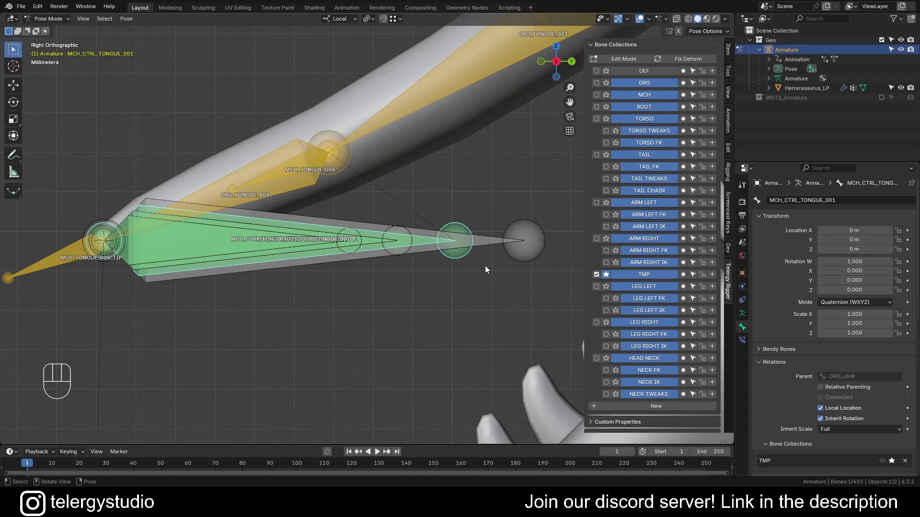
Show the Copy Transforms constraint on MCH_CTRL_TONGUE_003 and cancel a test rotation of CTRL_TONGUE.
click(368, 243)
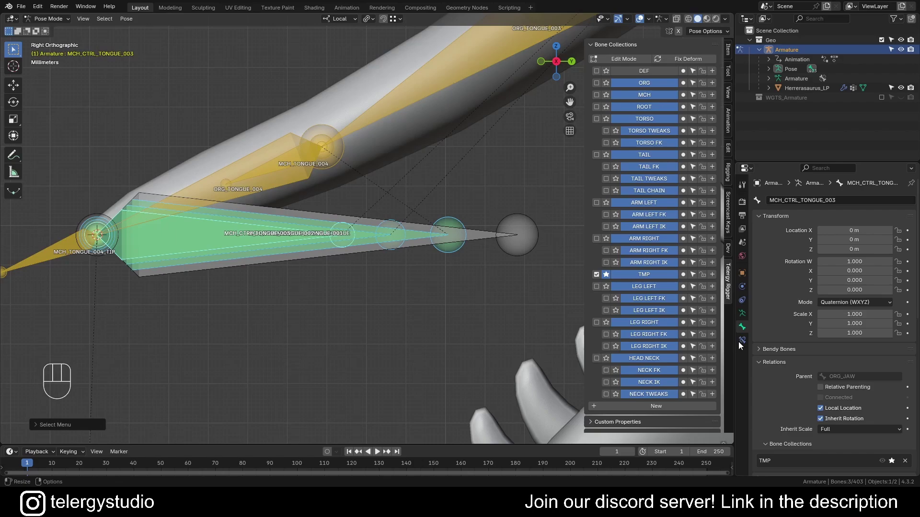
click(744, 344)
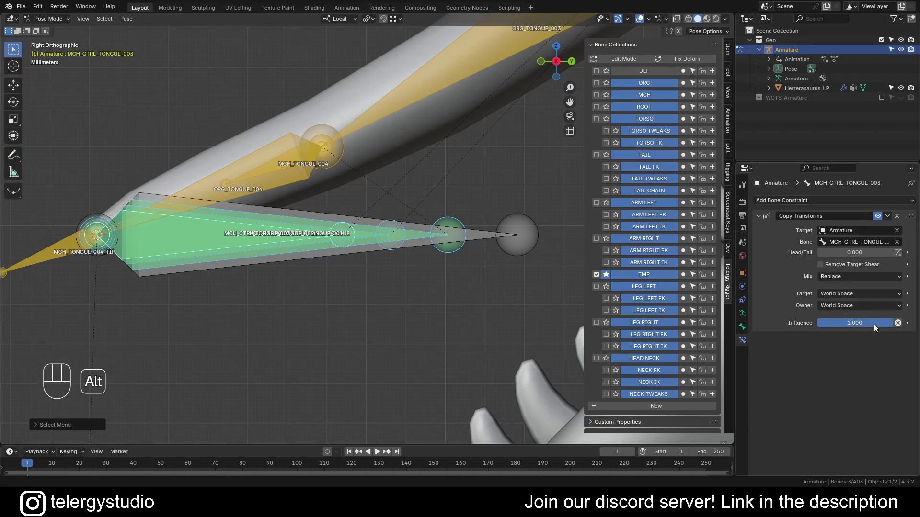
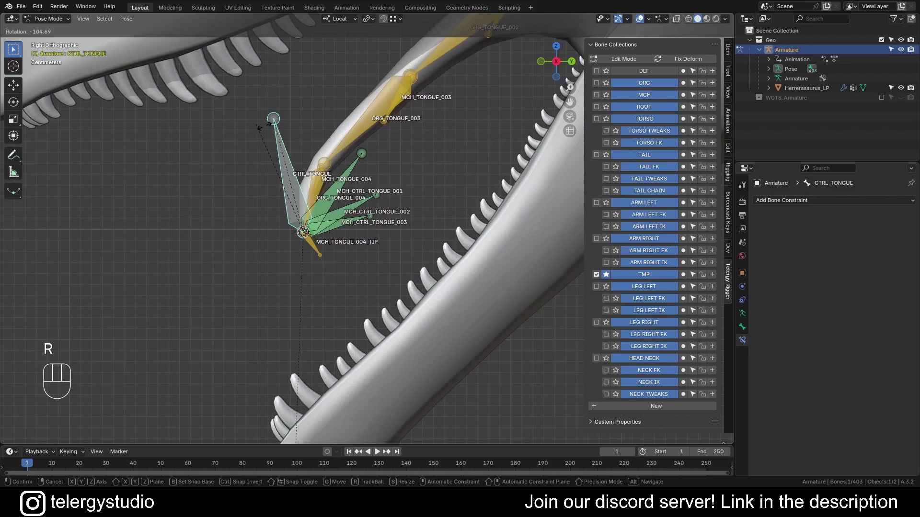
right_click(435, 185)
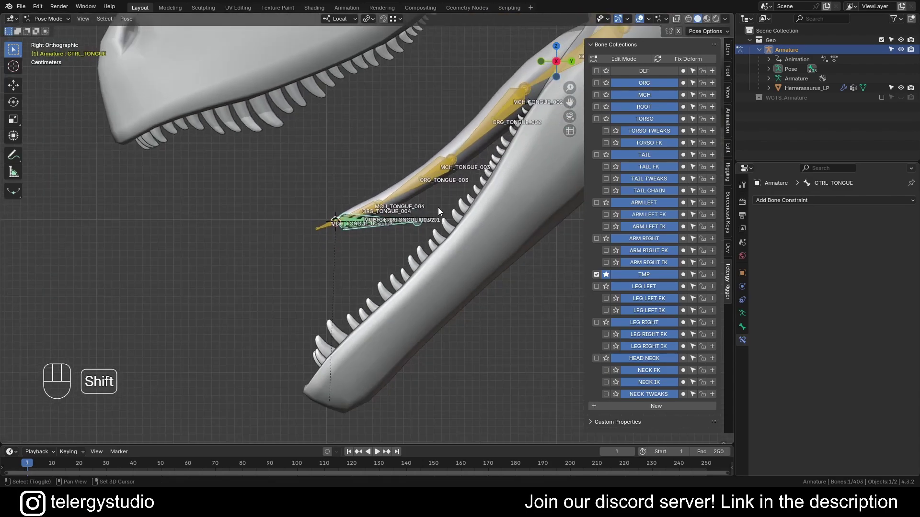
Move and rotate CTRL_TONGUE to test that the tongue control chain follows and bends.
key(g)
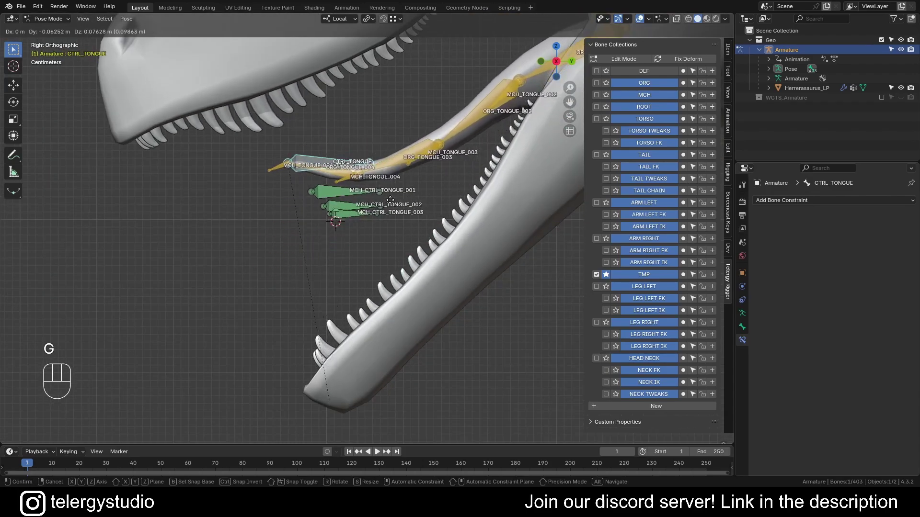
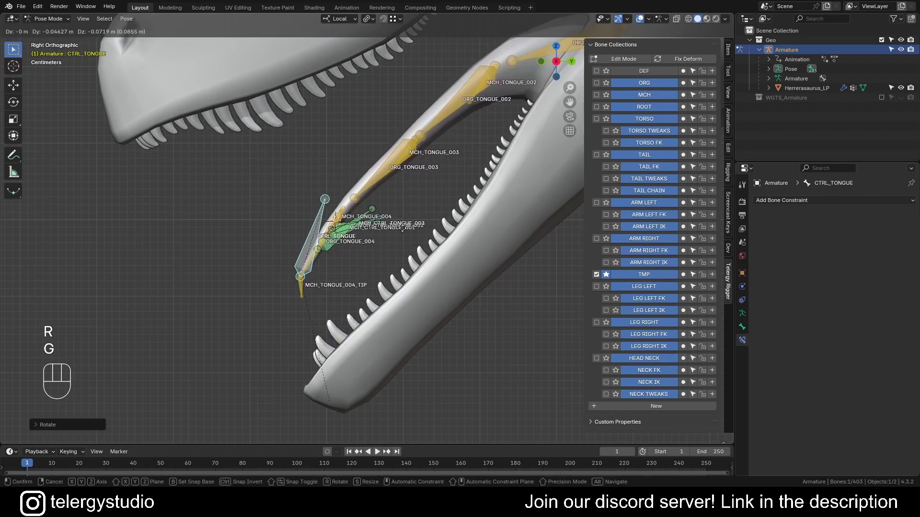
drag(426, 212, 373, 184)
key(r)
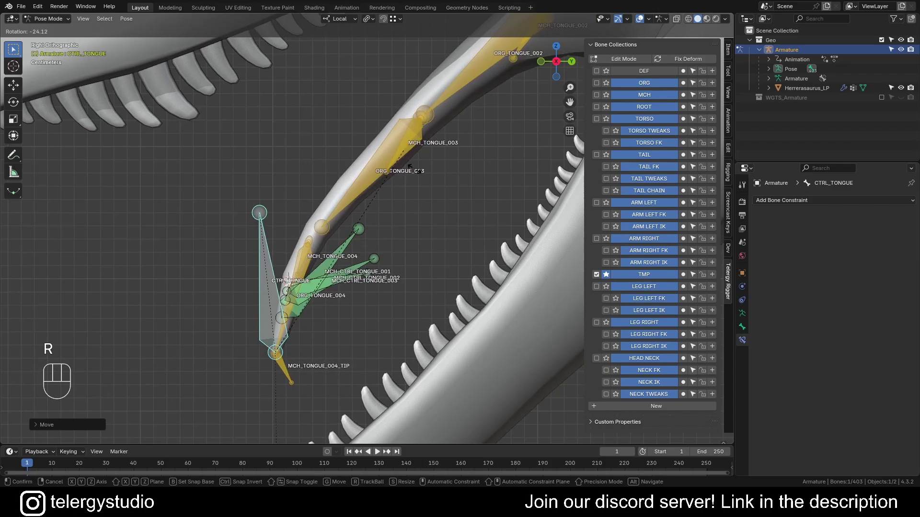
drag(398, 164, 372, 222)
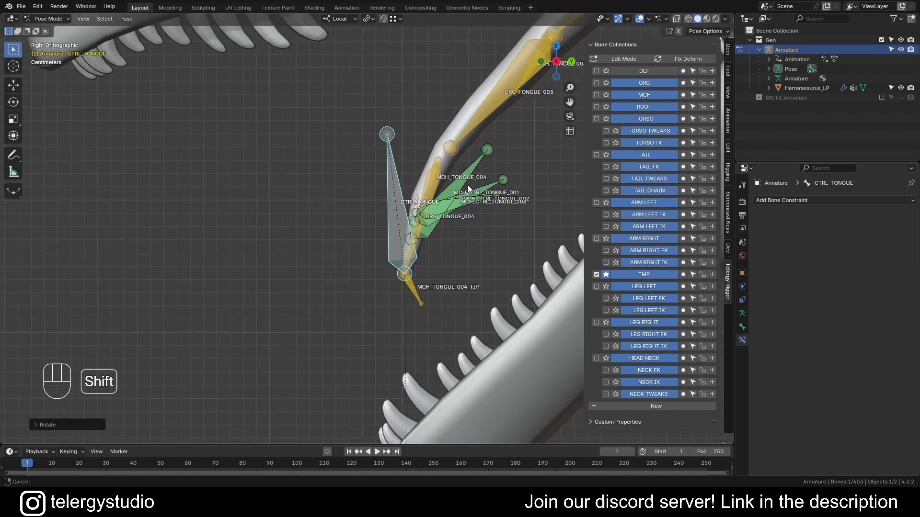
Tune Copy Transforms influences (about 0.66 on _002, 0.55 on _003), clear transforms and re-test CTRL_TONGUE rotation.
click(390, 290)
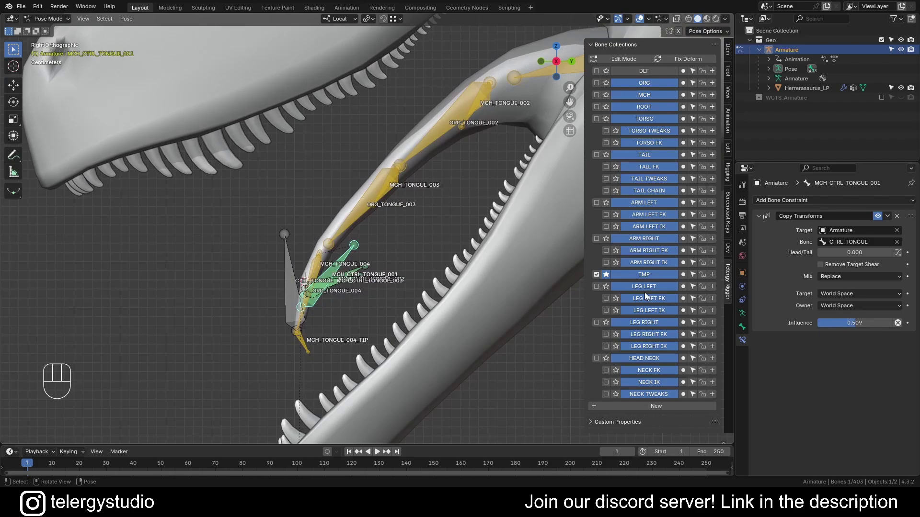
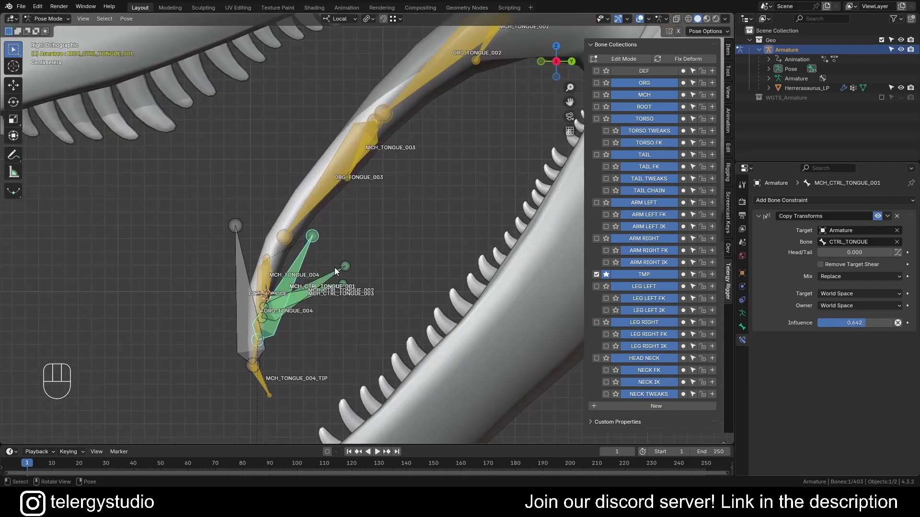
click(328, 287)
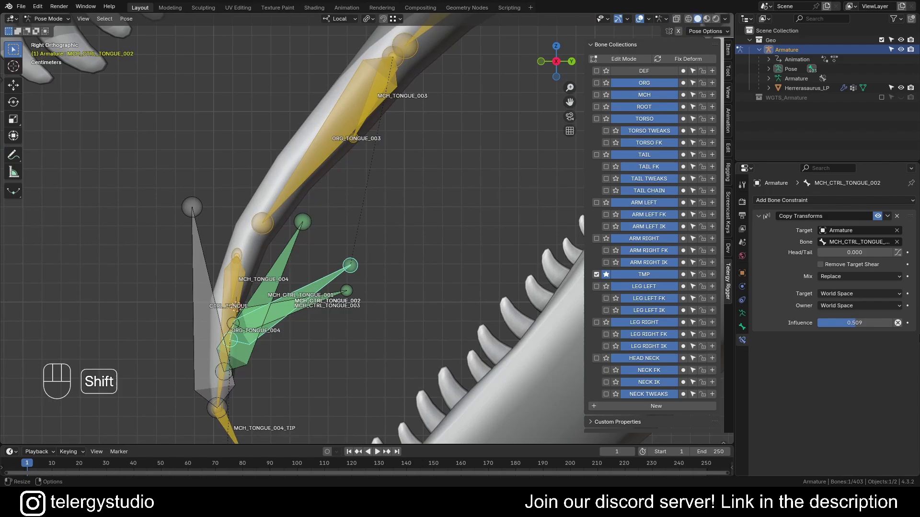
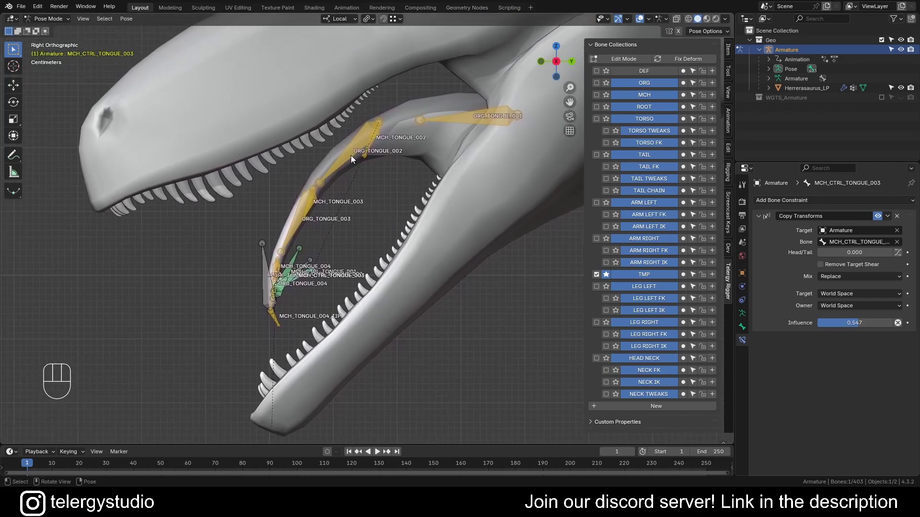
drag(329, 207, 394, 196)
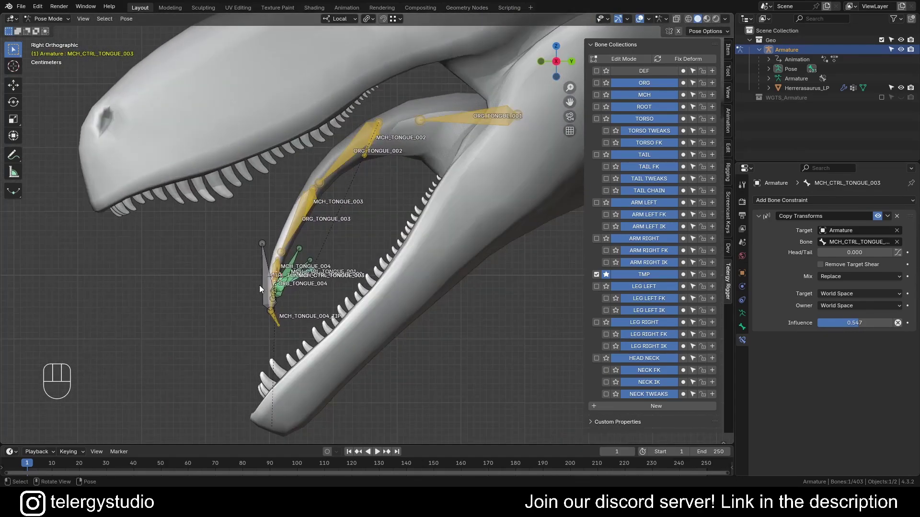
key(alt+r)
key(alt+g)
key(r)
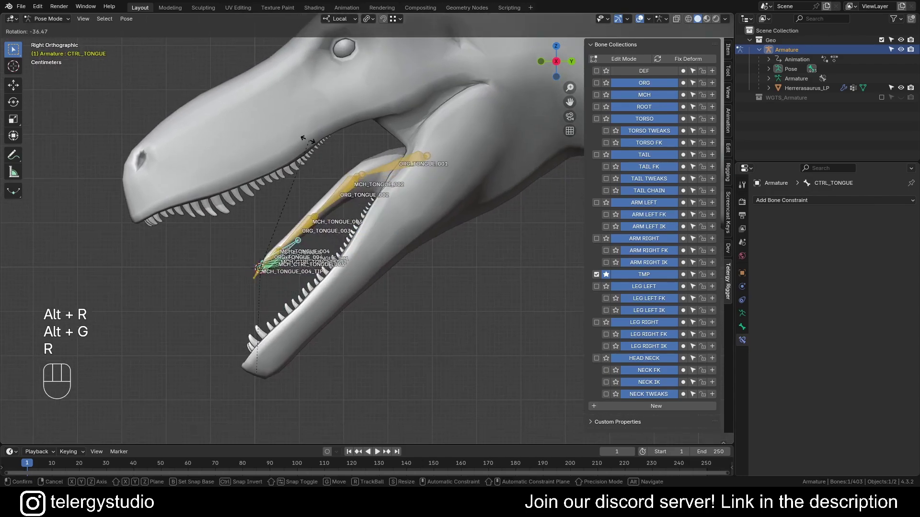
click(303, 196)
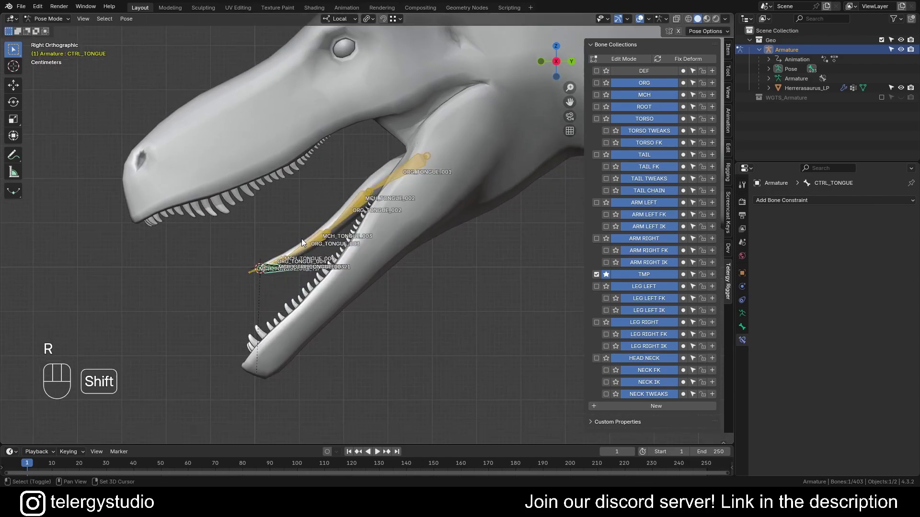
key(z)
key(r)
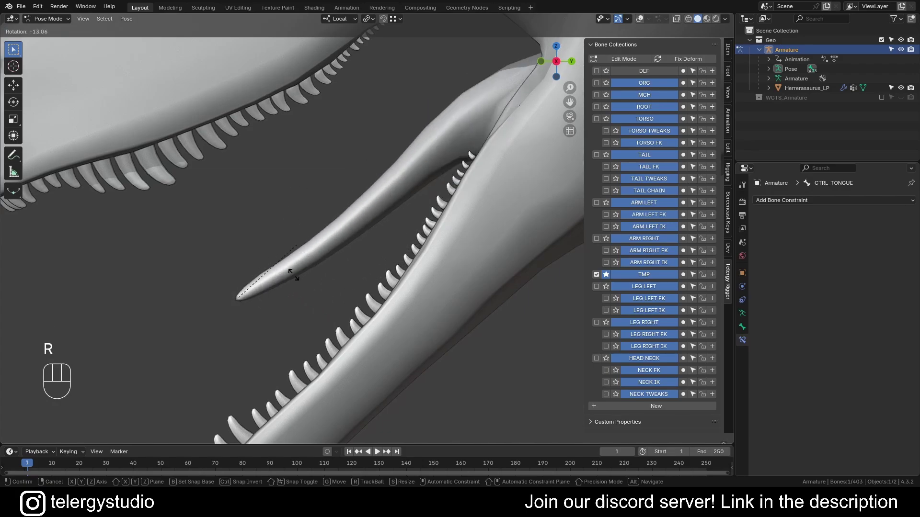
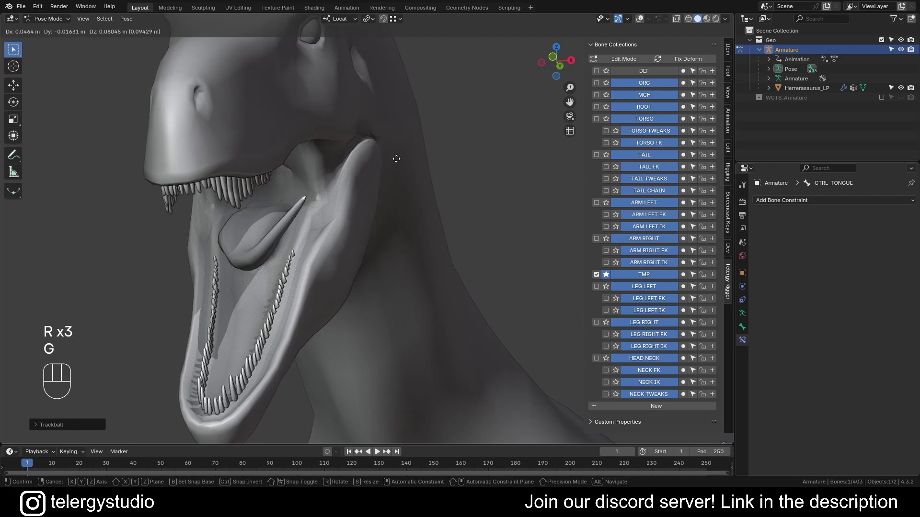
drag(399, 158, 376, 183)
middle_click(269, 216)
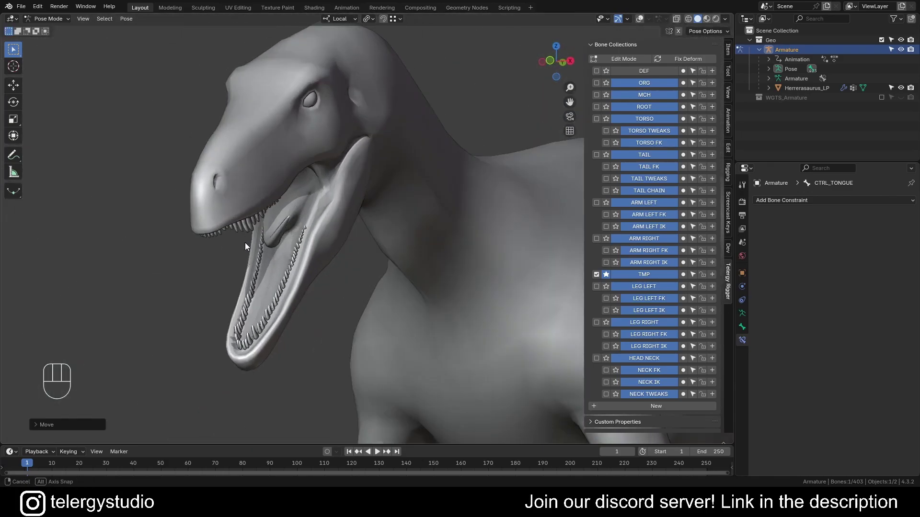
drag(242, 252, 212, 246)
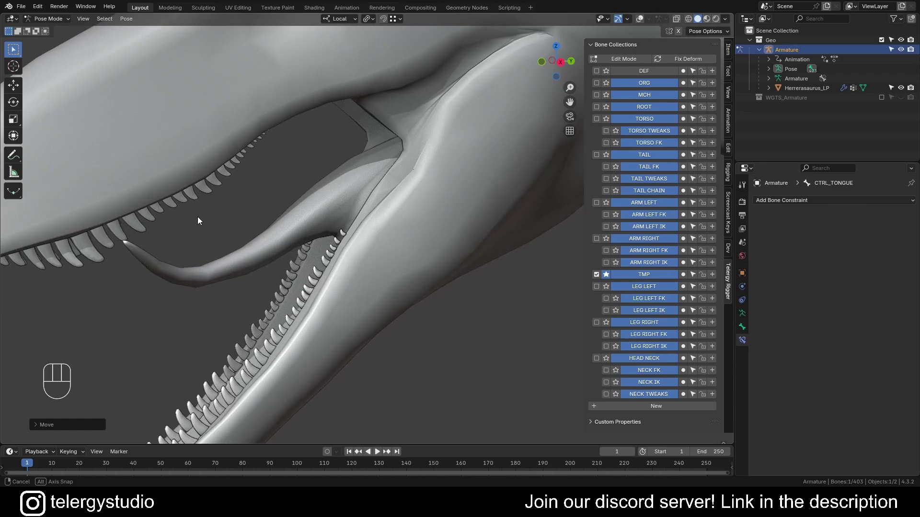
key(z)
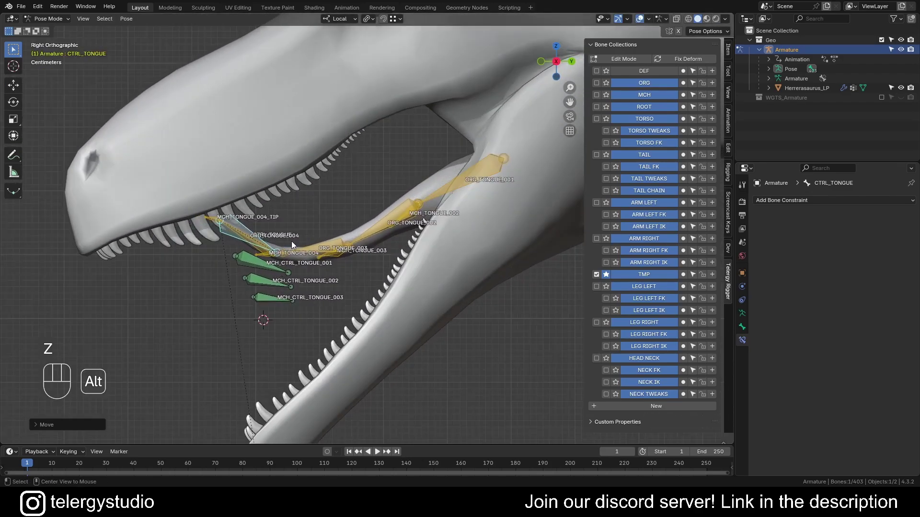
key(alt+g)
key(alt+r)
key(alt+s)
key(alt+a)
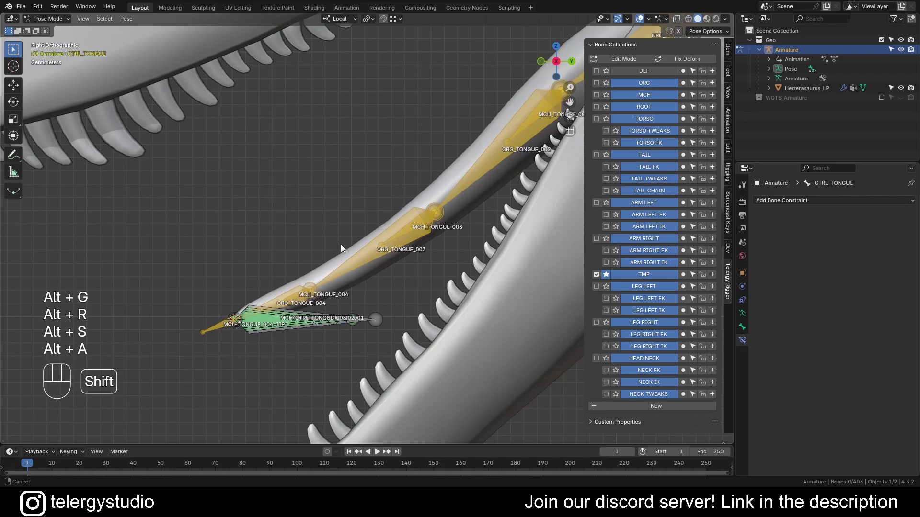
click(398, 288)
drag(402, 274, 427, 277)
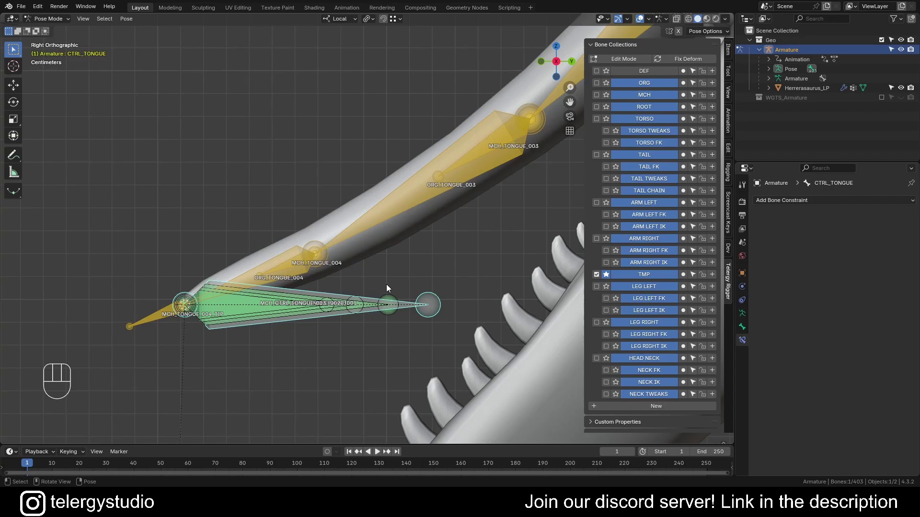
Clear the bone selection and shift the view along the tongue.
key(ctrl+f)
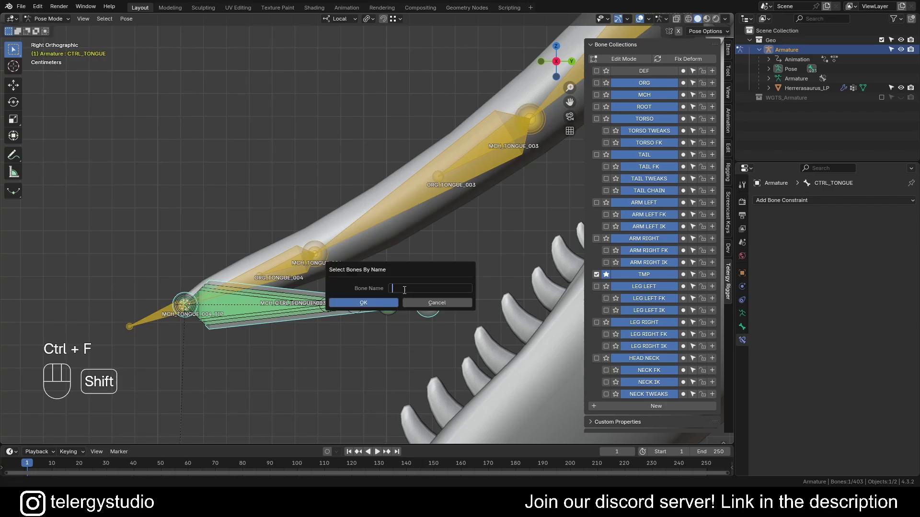
key(Return)
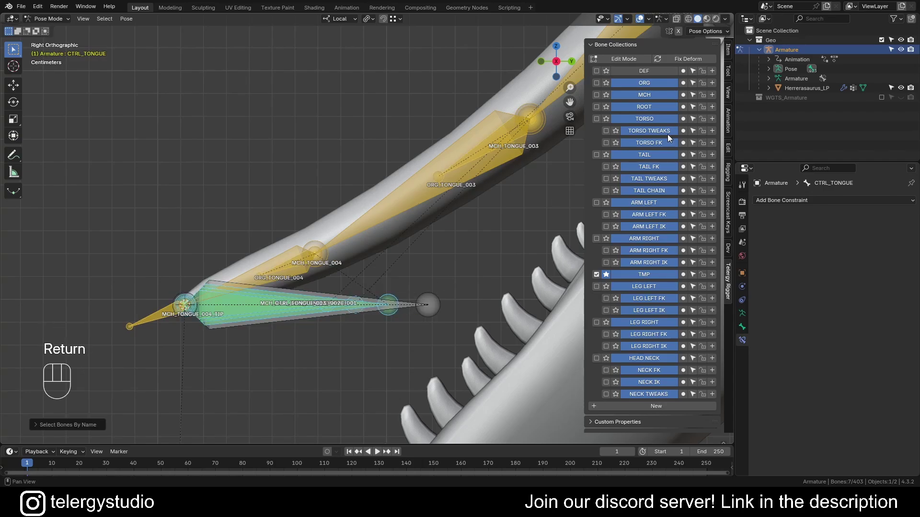
click(686, 99)
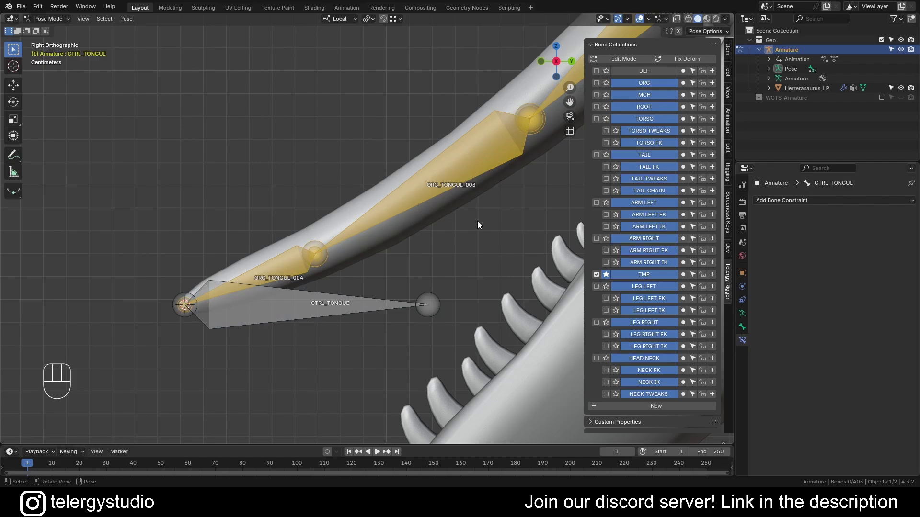
drag(455, 236, 422, 236)
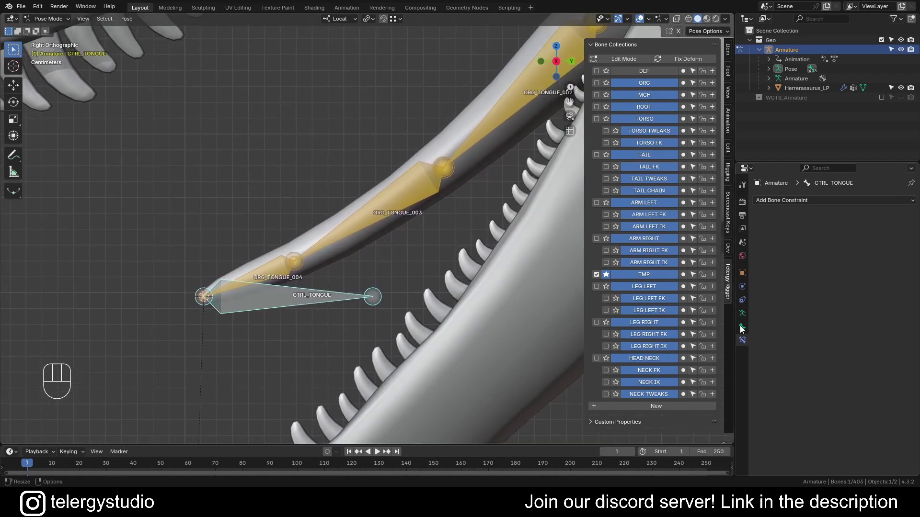
Select CTRL_TONGUE and show its Viewport Display custom shape settings, currently empty.
click(267, 275)
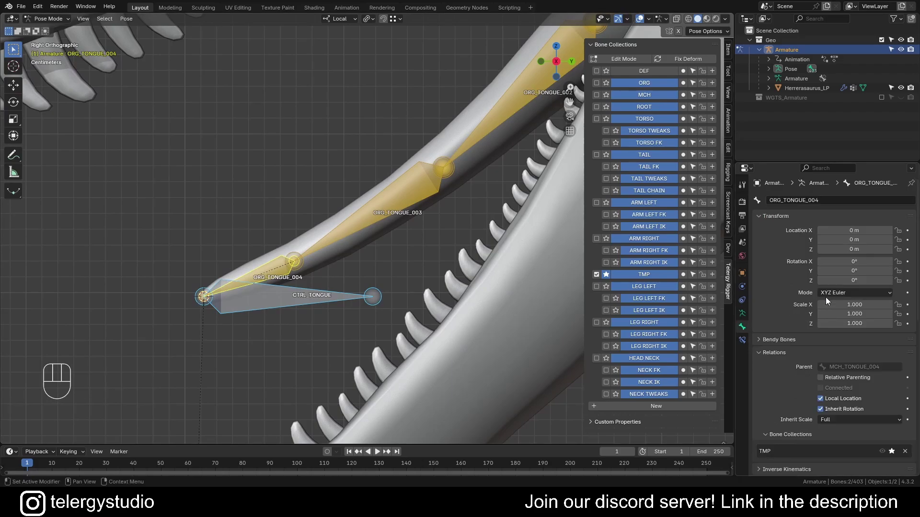
click(911, 307)
click(317, 300)
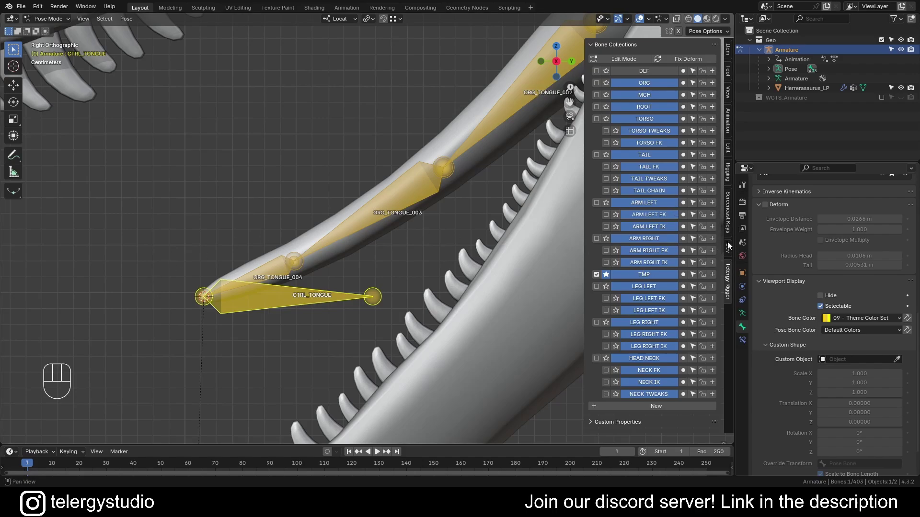
Create a Saddle widget for CTRL_TONGUE and enter Edit Mode on WGT-Armature_CTRL_TONGUE.001.
click(730, 175)
drag(641, 85, 602, 268)
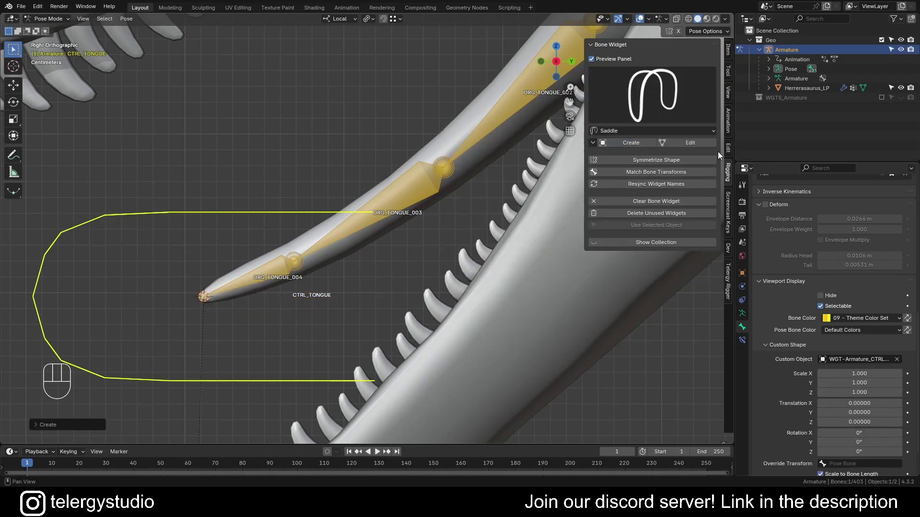
click(698, 144)
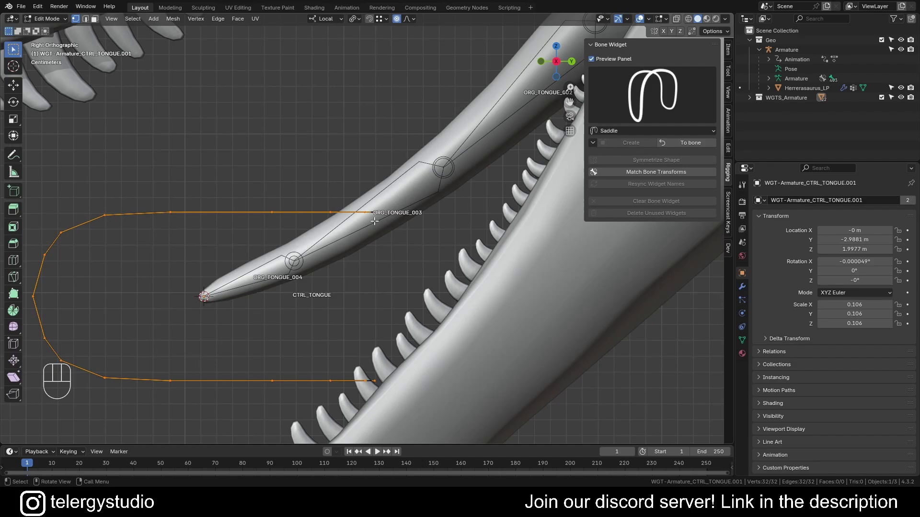
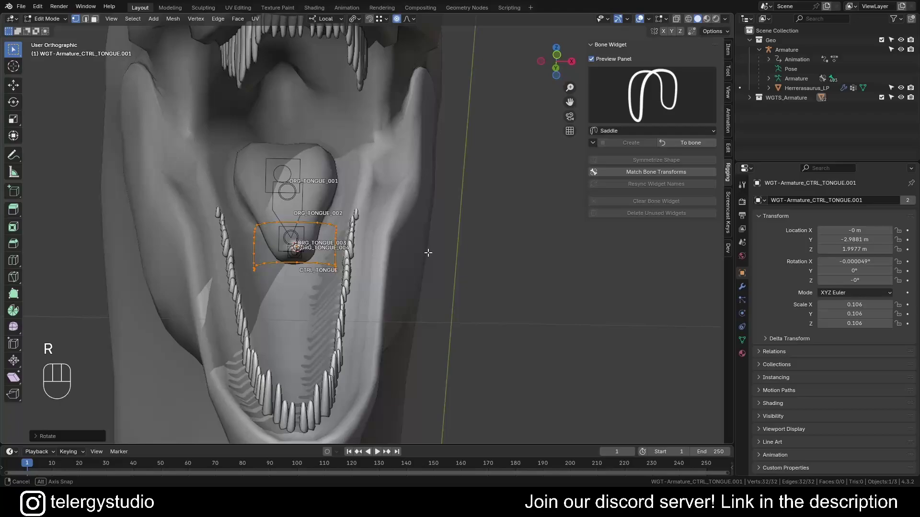
Narrow the saddle widget mesh along its X axis to fit the tongue.
key(s)
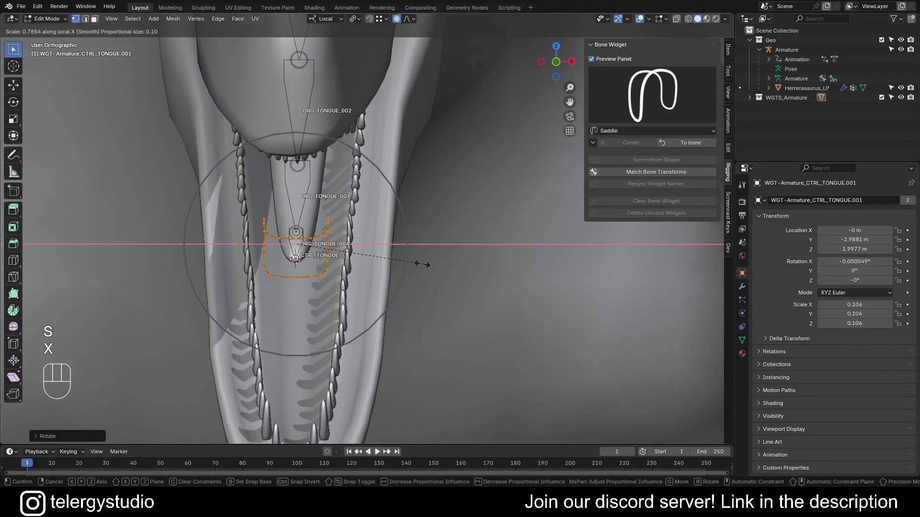
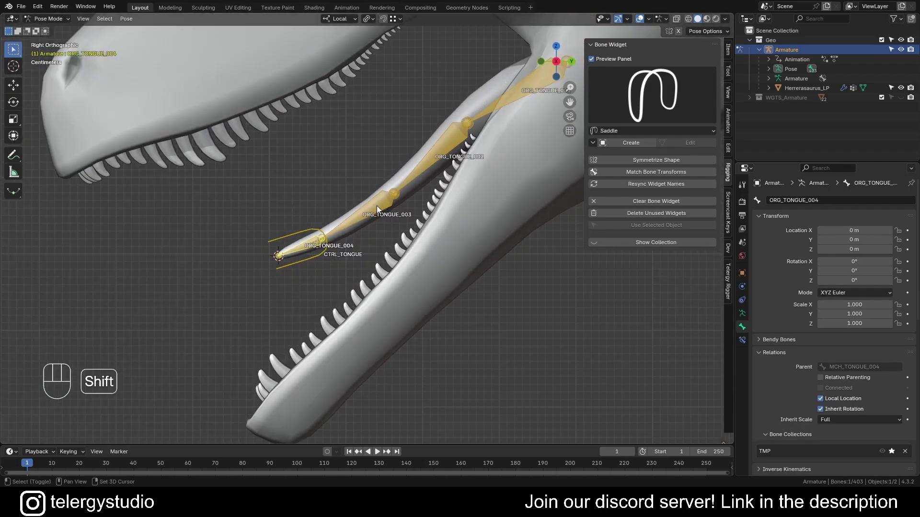
Hide the ORG bone collection so only the tongue control shows.
click(444, 162)
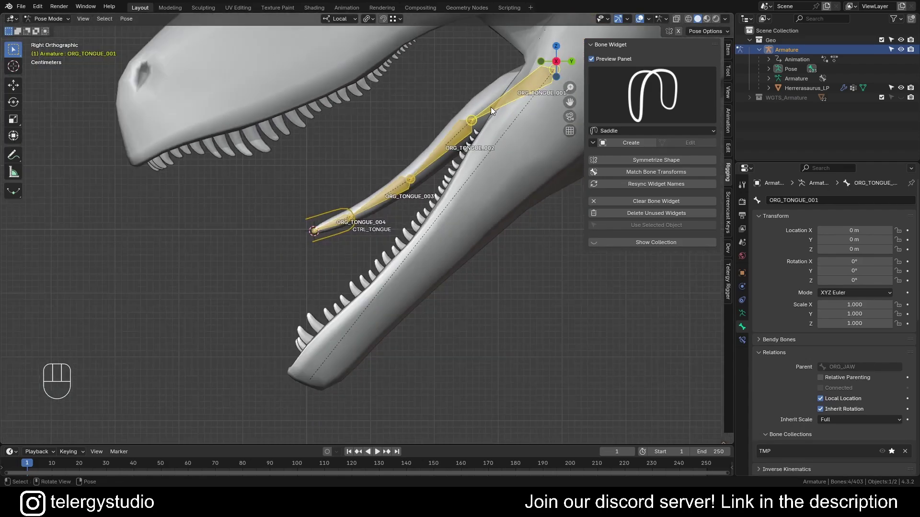
click(730, 278)
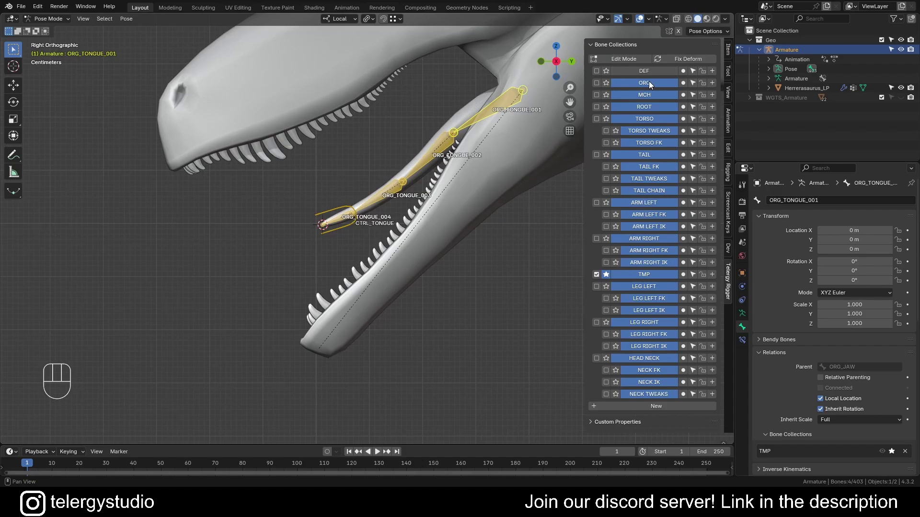
click(686, 85)
Select CTRL_TONGUE and rotate it to test the tongue chain following.
click(492, 320)
key(r)
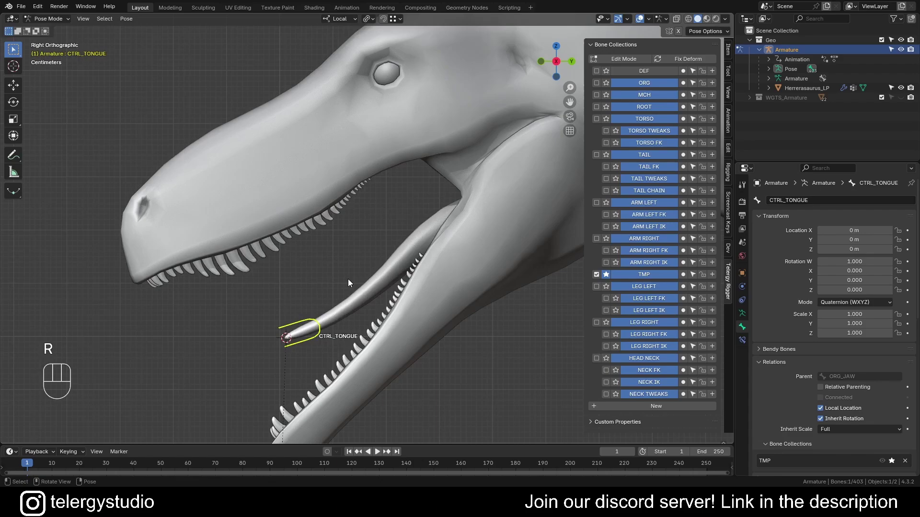